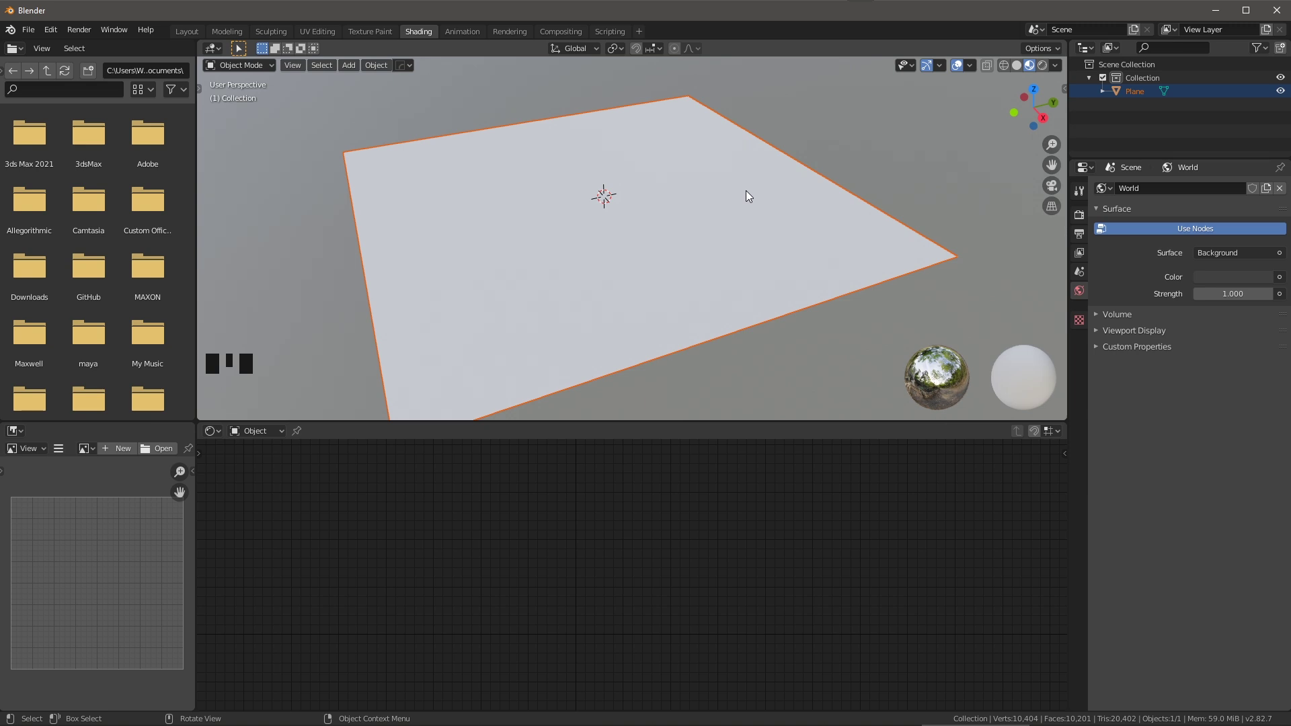
# Switch the shader editor from Object to World to show the Background and World Output nodes.
pyautogui.moveTo(281, 437); pyautogui.dragTo(617, 560)
pyautogui.moveTo(617, 560); pyautogui.dragTo(780, 611)
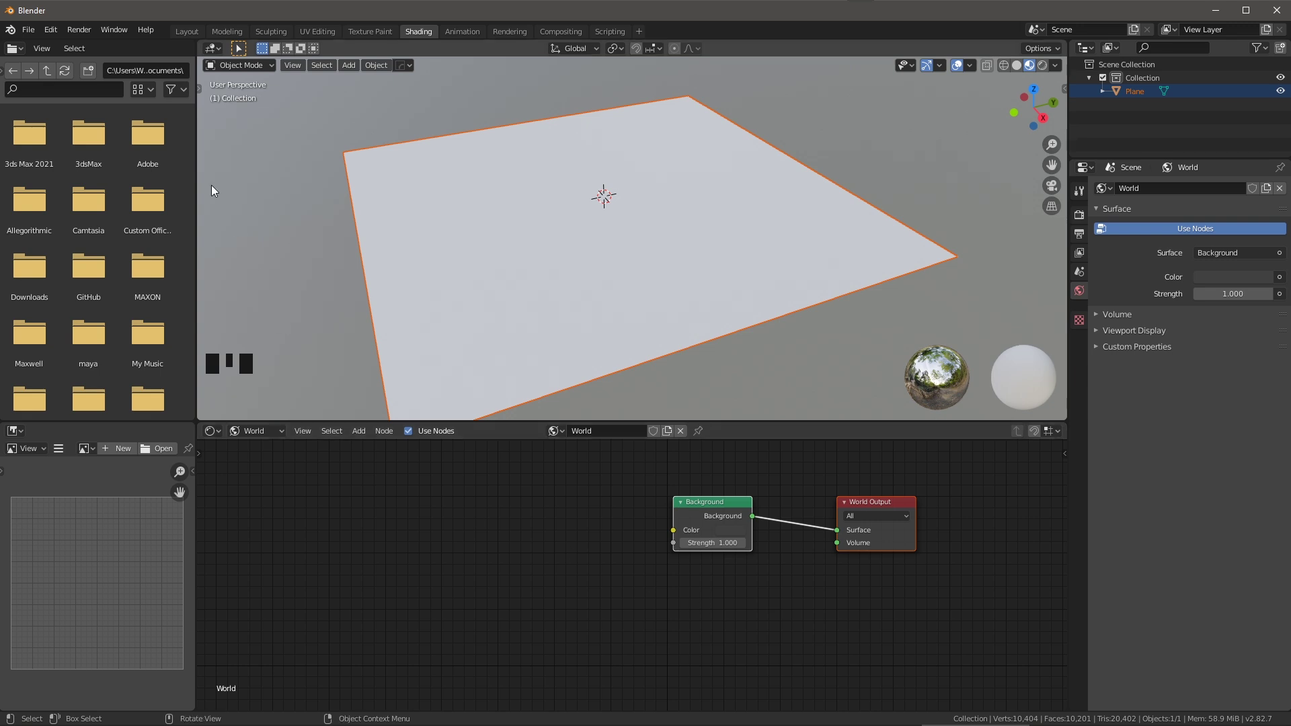
pyautogui.moveTo(54, 37); pyautogui.dragTo(100, 222)
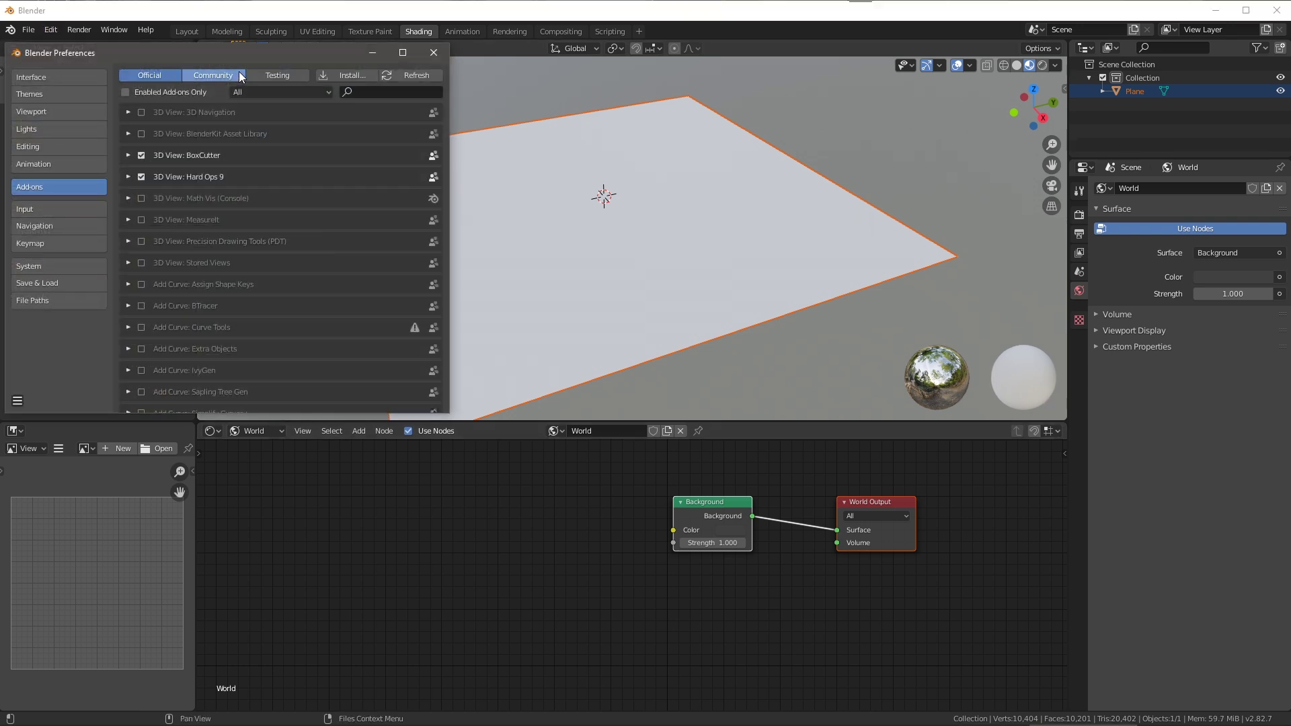
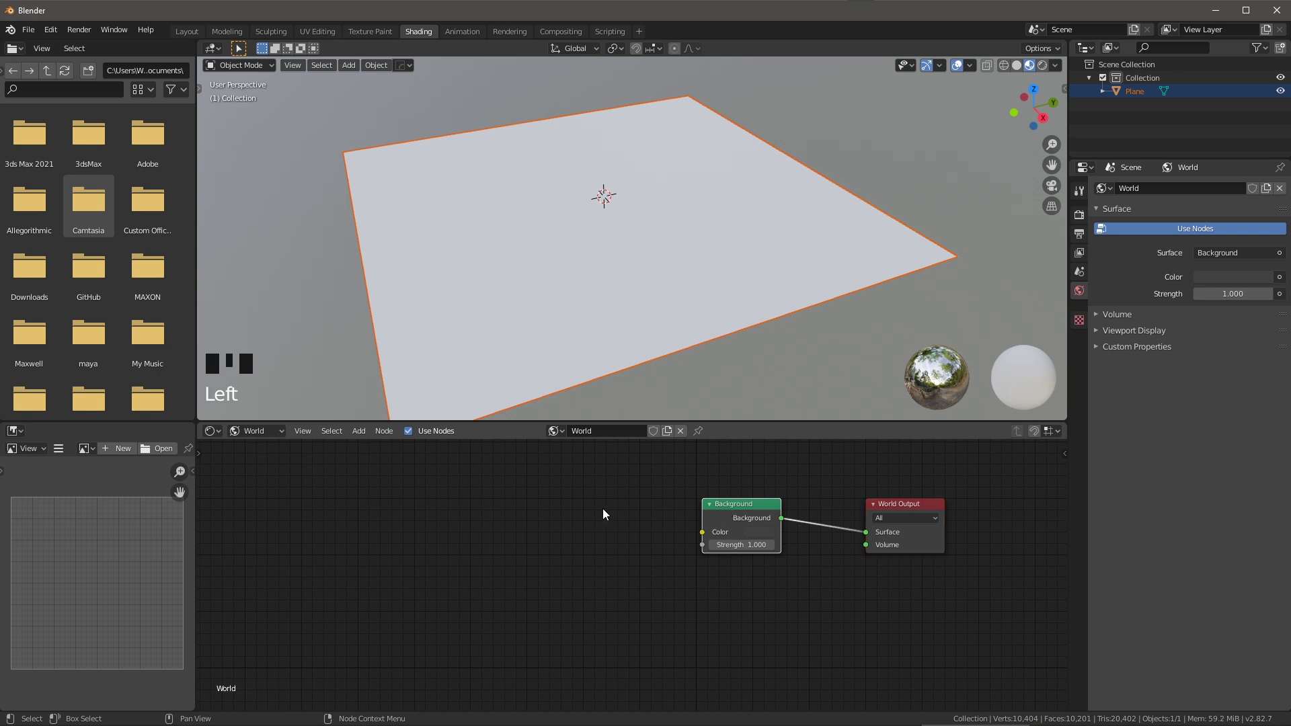
# Add Texture Coordinate, Mapping and Environment Texture nodes with spiaggia_di_mondello_2k.hdr to the world.
pyautogui.press('ctrl+t')
pyautogui.moveTo(699, 577); pyautogui.dragTo(705, 478)
pyautogui.moveTo(706, 479); pyautogui.dragTo(459, 488)
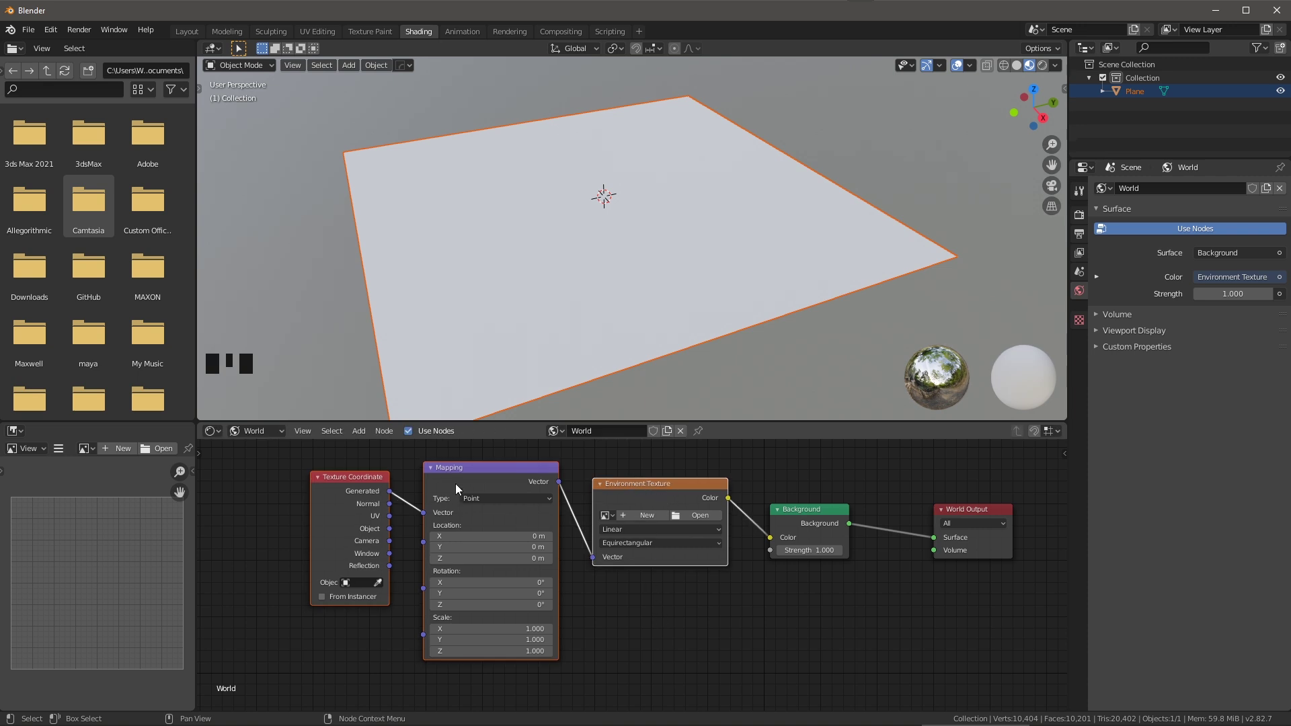
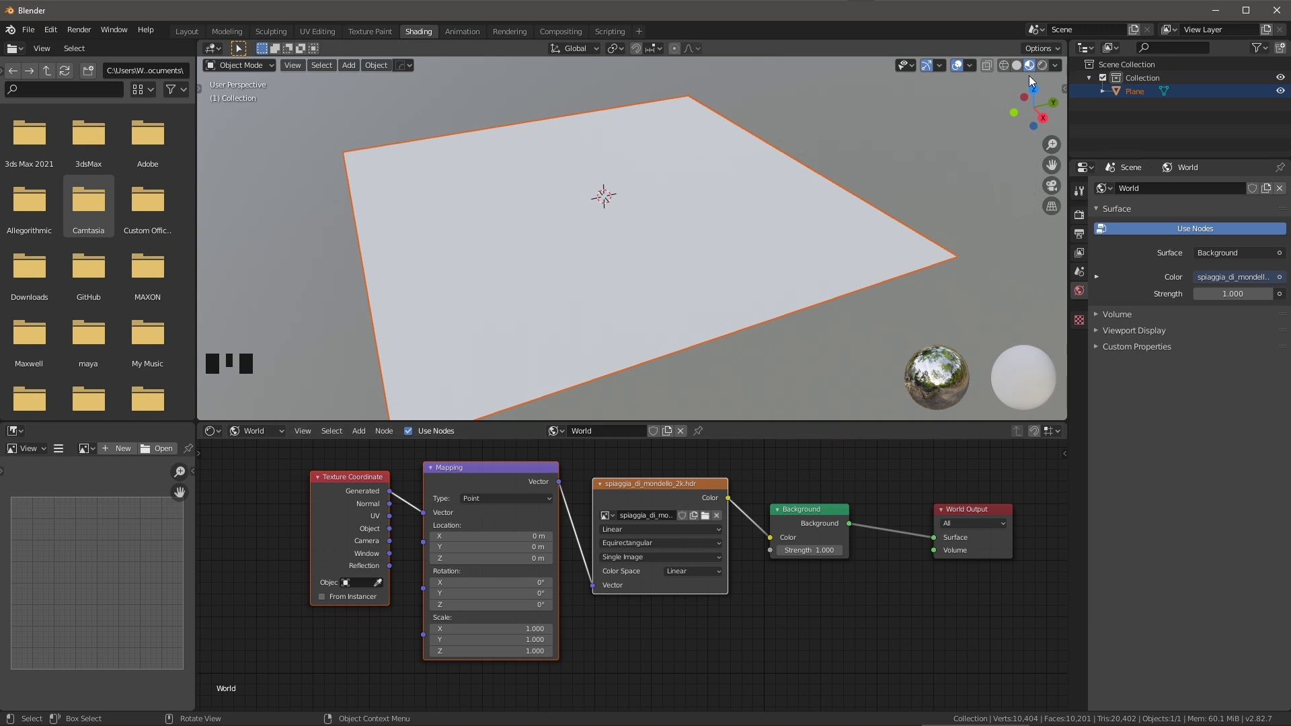
# View the beach HDRI in Rendered shading around the plane and select the plane.
pyautogui.click(1047, 71)
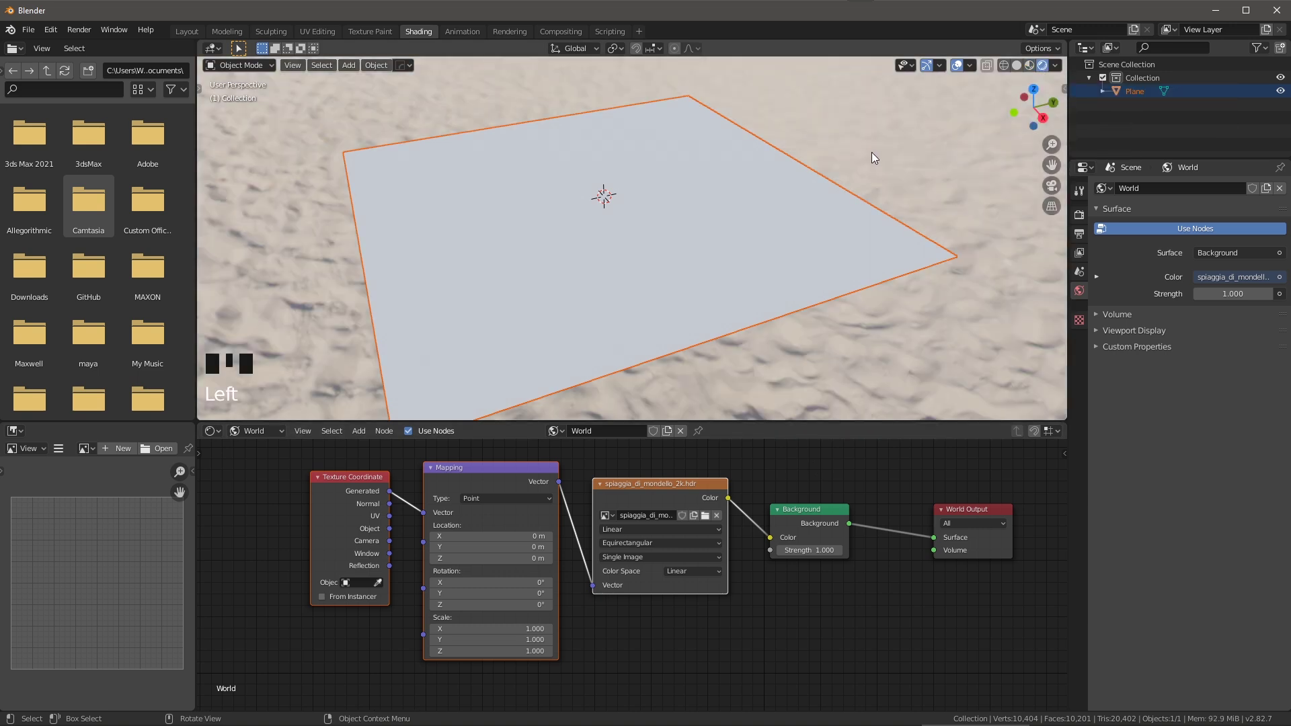
pyautogui.moveTo(784, 251); pyautogui.dragTo(786, 230)
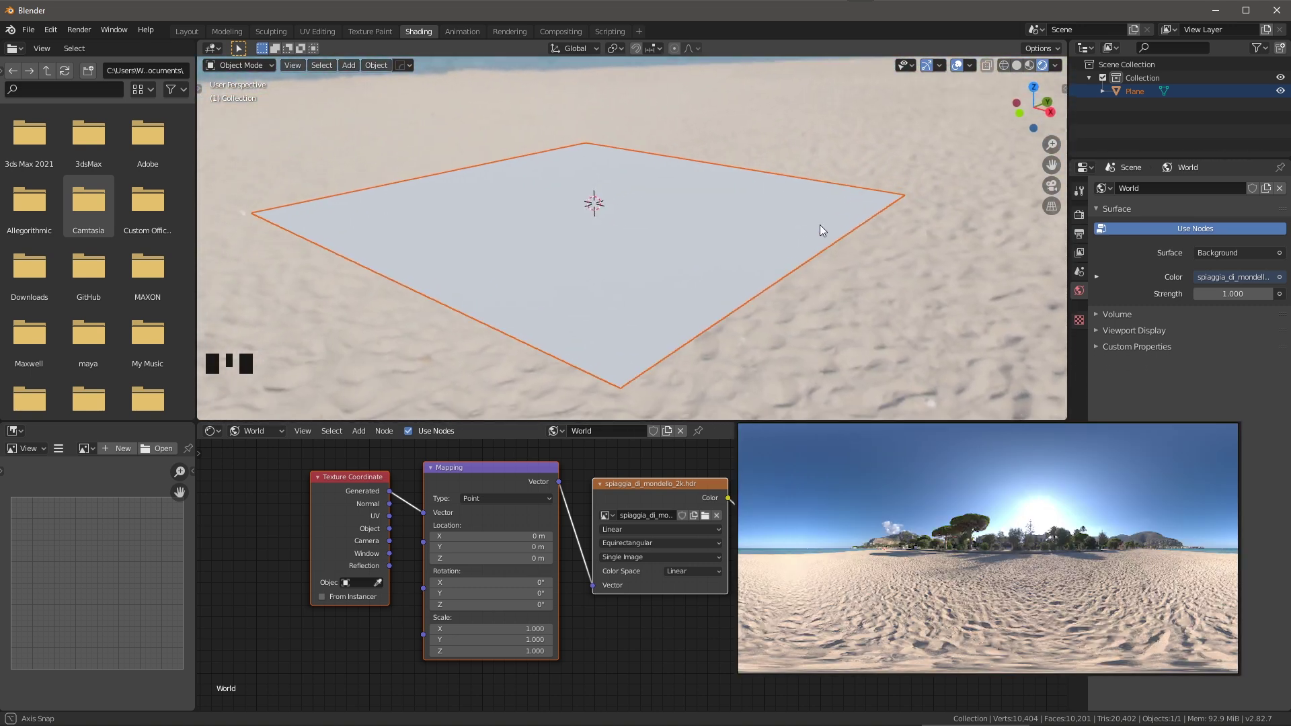
pyautogui.click(766, 244)
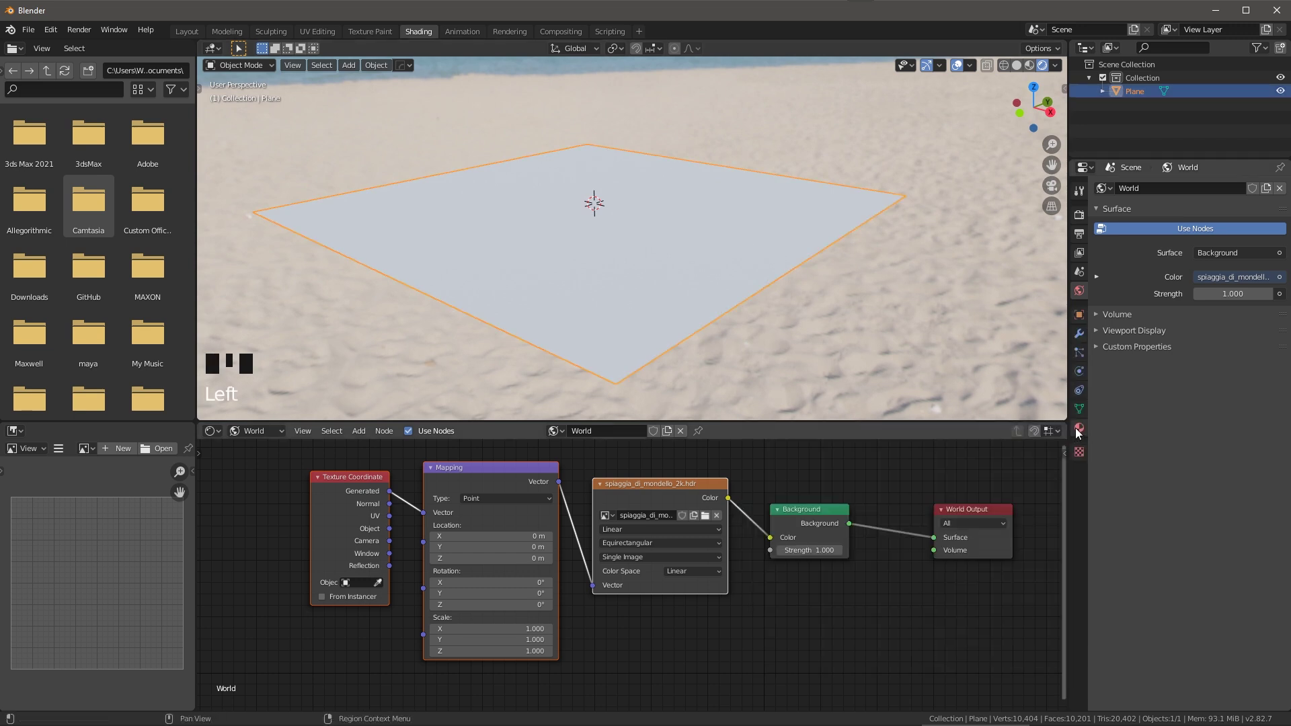
# Create a new material on the plane and rename it to 'sand'.
pyautogui.click(1082, 432)
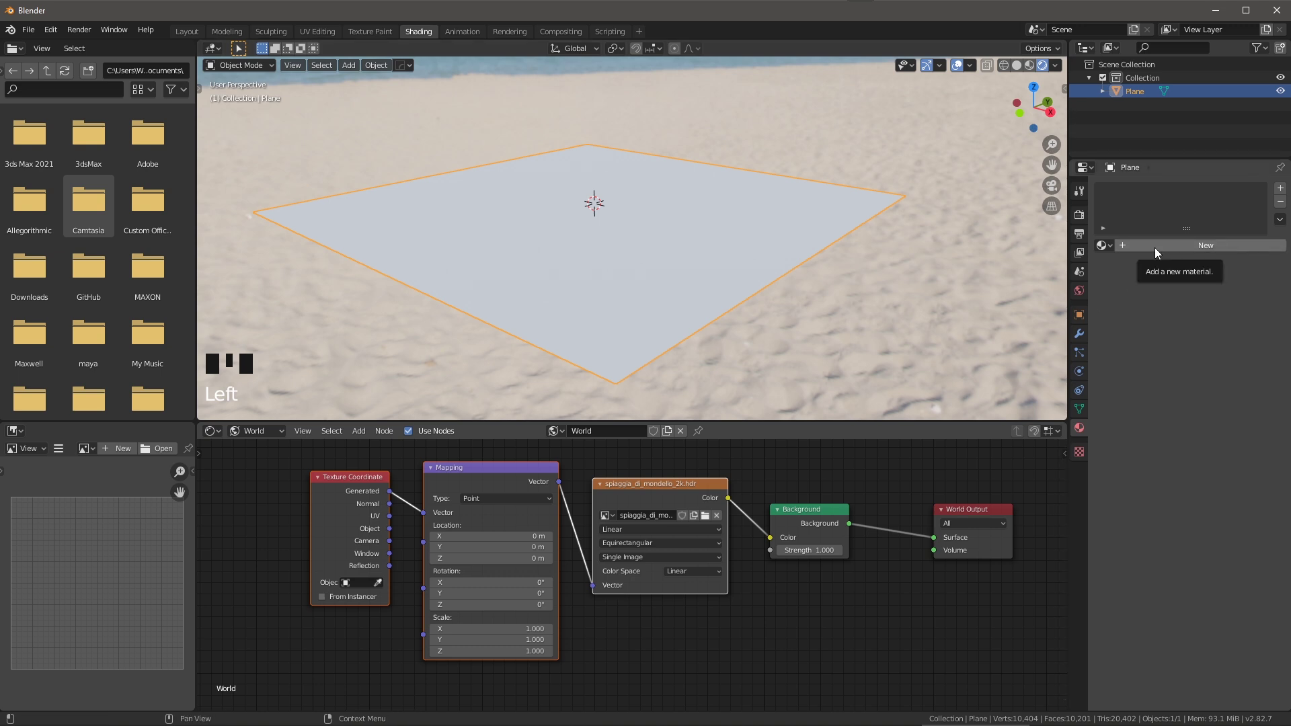
pyautogui.click(1154, 247)
pyautogui.click(1140, 201)
pyautogui.moveTo(1140, 201); pyautogui.dragTo(964, 266)
pyautogui.moveTo(260, 430); pyautogui.dragTo(652, 589)
pyautogui.moveTo(651, 588); pyautogui.dragTo(739, 496)
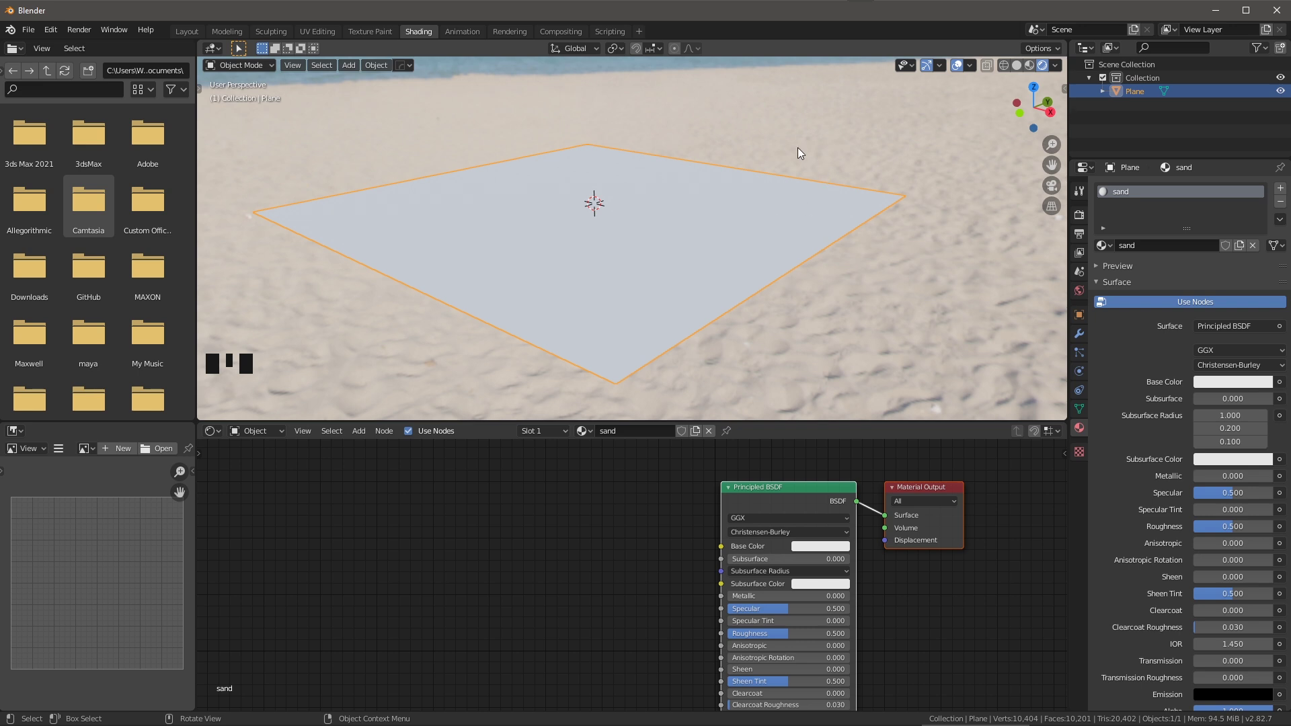
# Add a camera and look through it with the view sidebar shown.
pyautogui.press('shift+s')
pyautogui.press('shift+a')
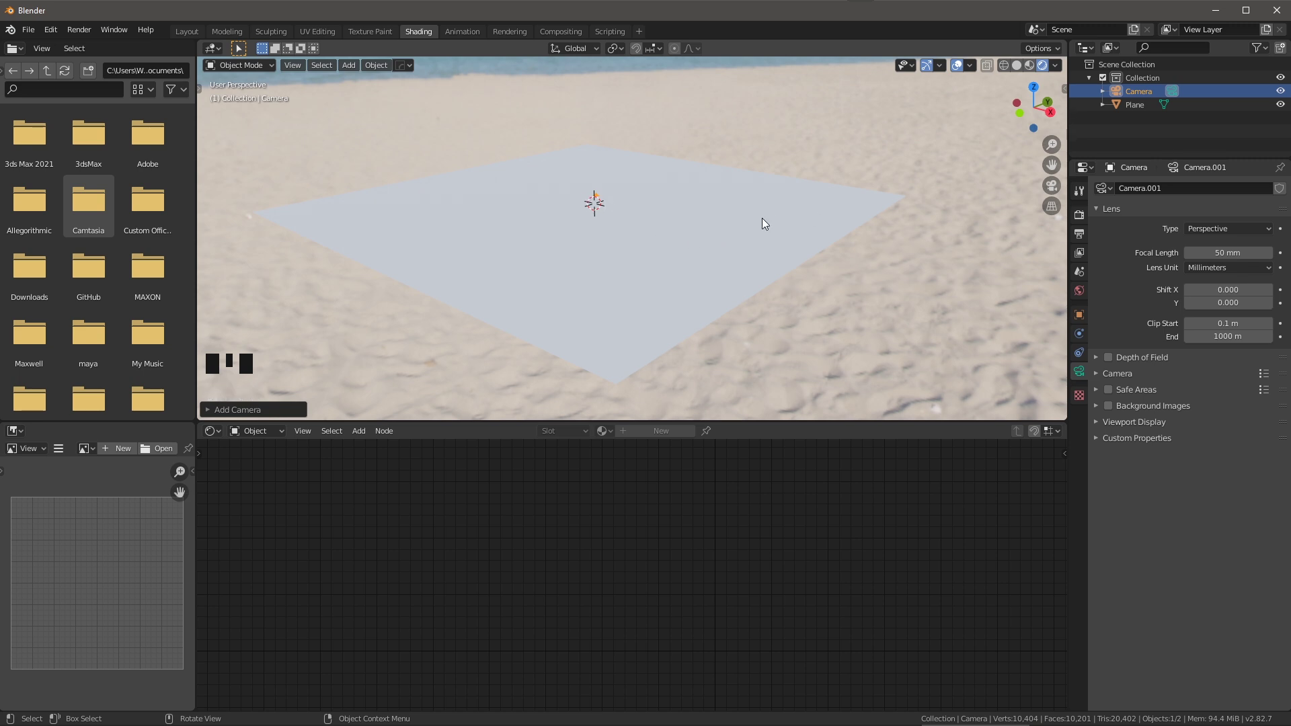
pyautogui.press('KP_0')
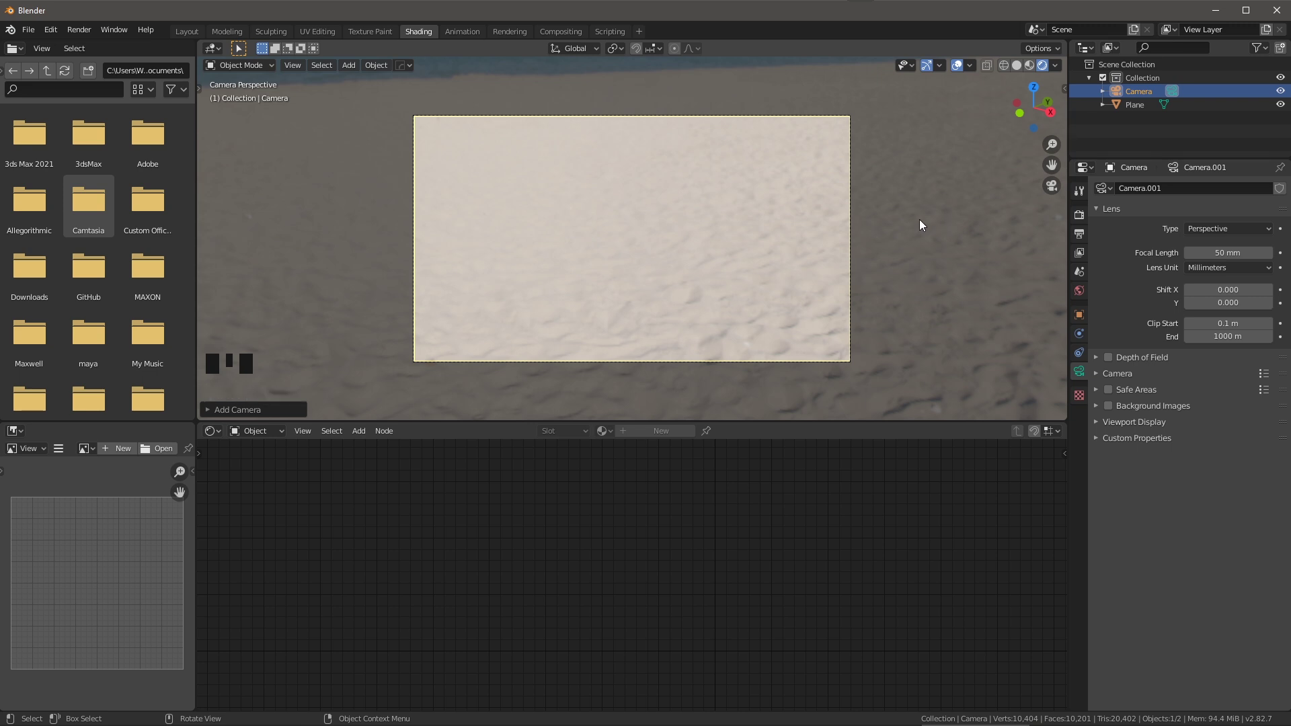
pyautogui.press('n')
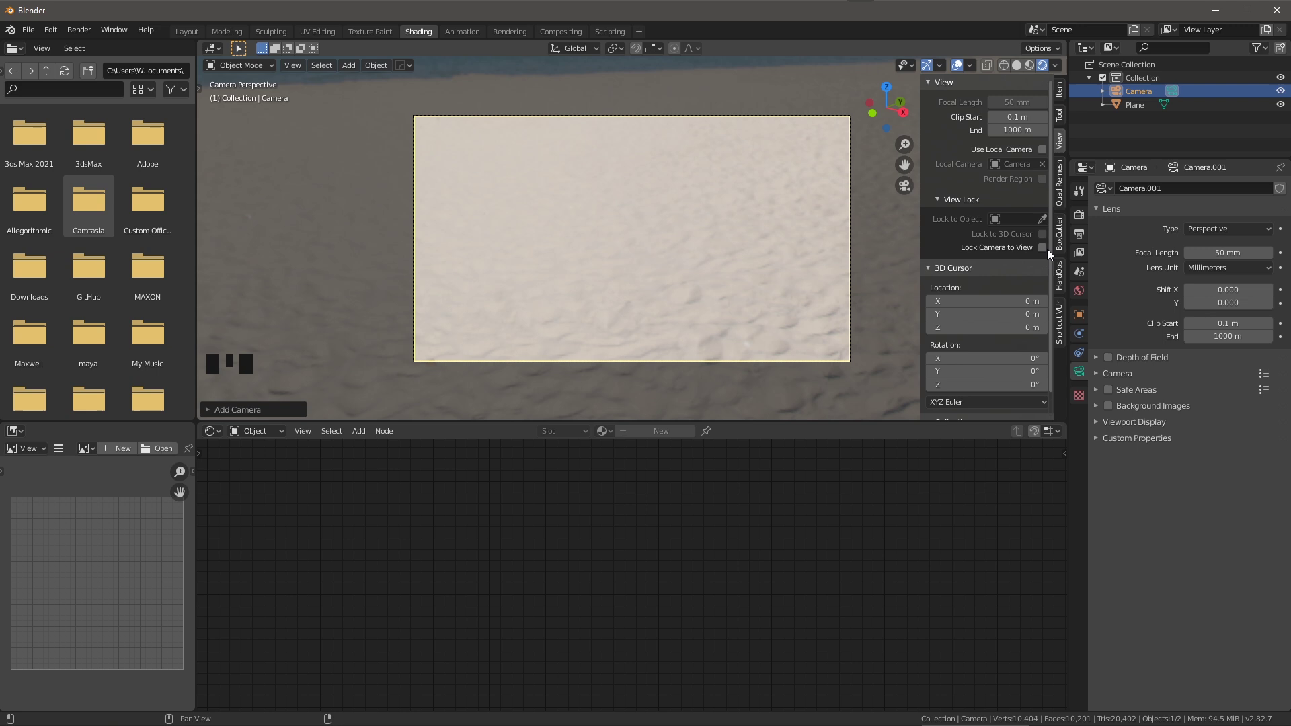
# Lock the camera to the view, frame the sand plane, and reselect the plane.
pyautogui.click(1043, 248)
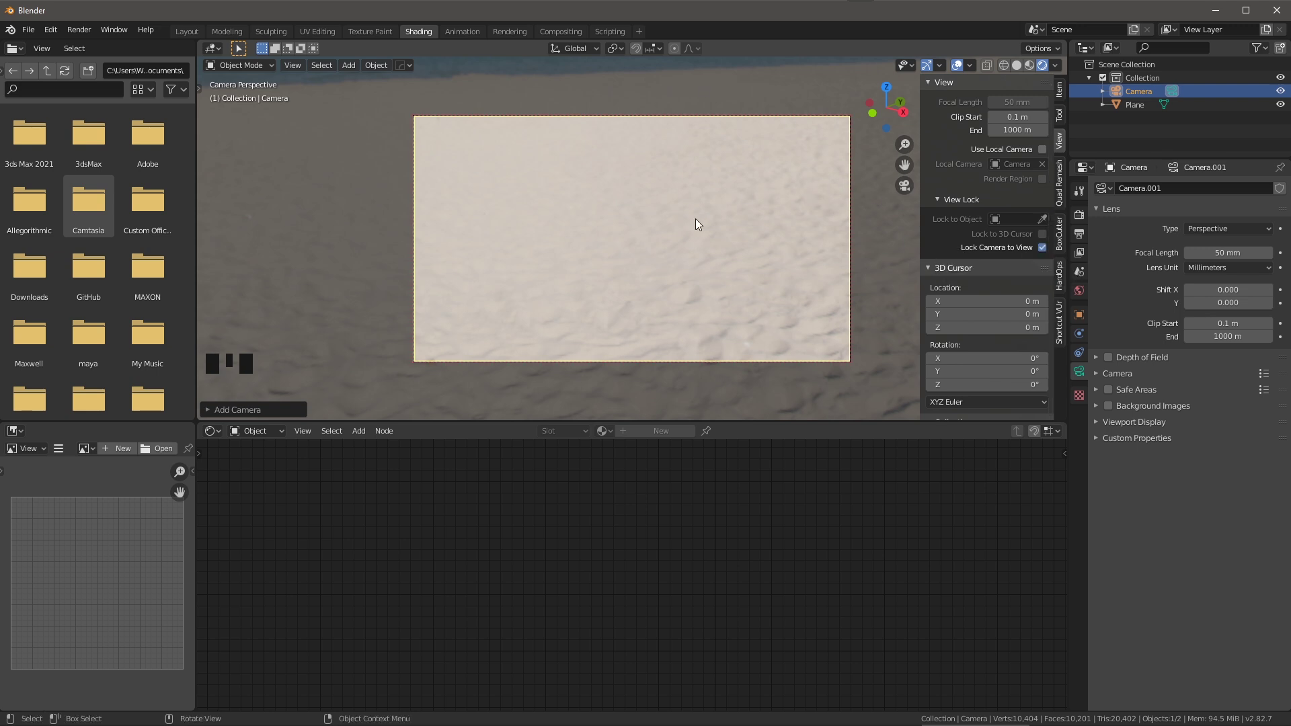
pyautogui.press('shift+c')
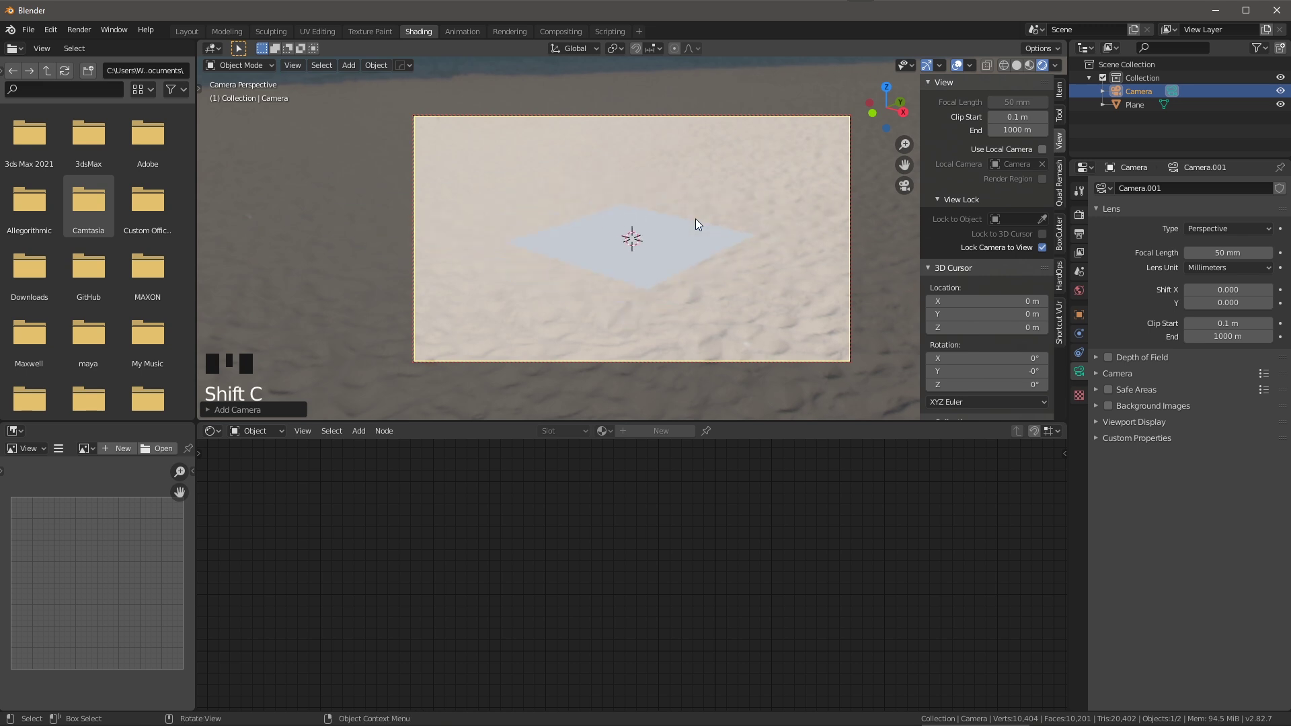
pyautogui.moveTo(718, 262); pyautogui.dragTo(720, 275)
pyautogui.click(720, 275)
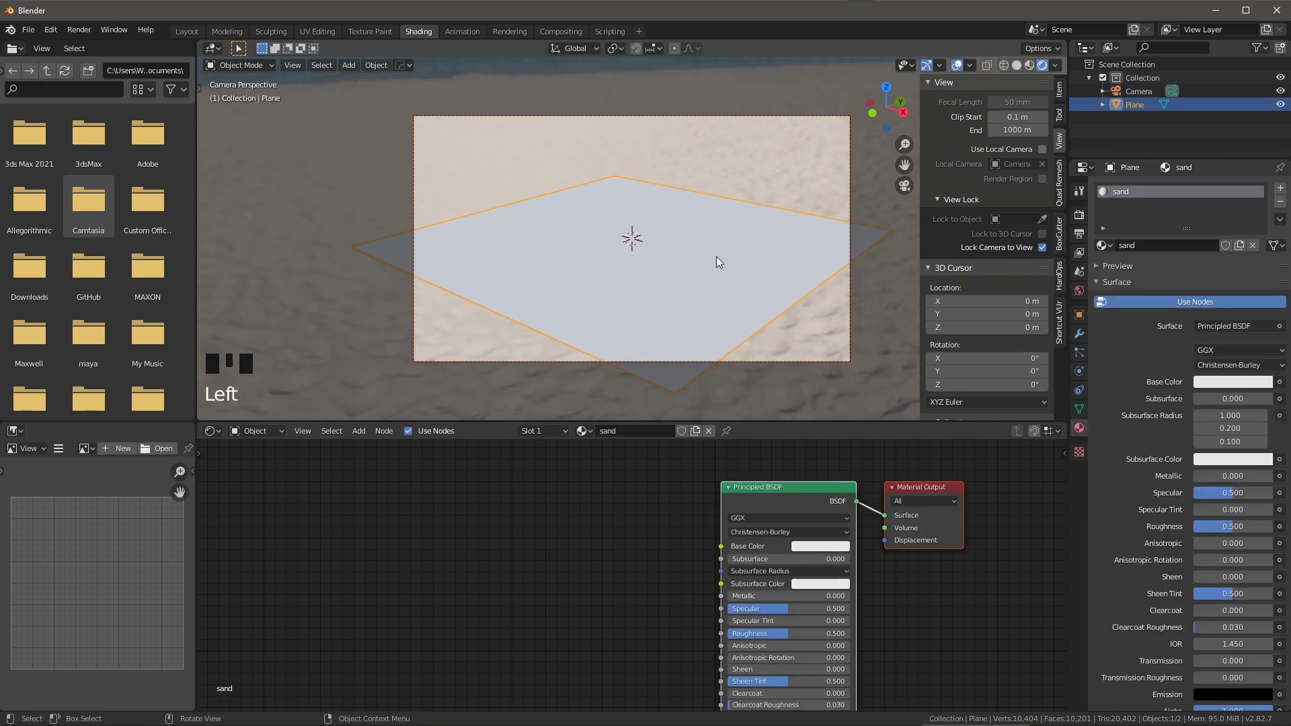
# Load the sand_ground colour, roughness, normal and displacement maps into the Principled BSDF via Ctrl+Shift+T.
pyautogui.moveTo(656, 546); pyautogui.dragTo(573, 553)
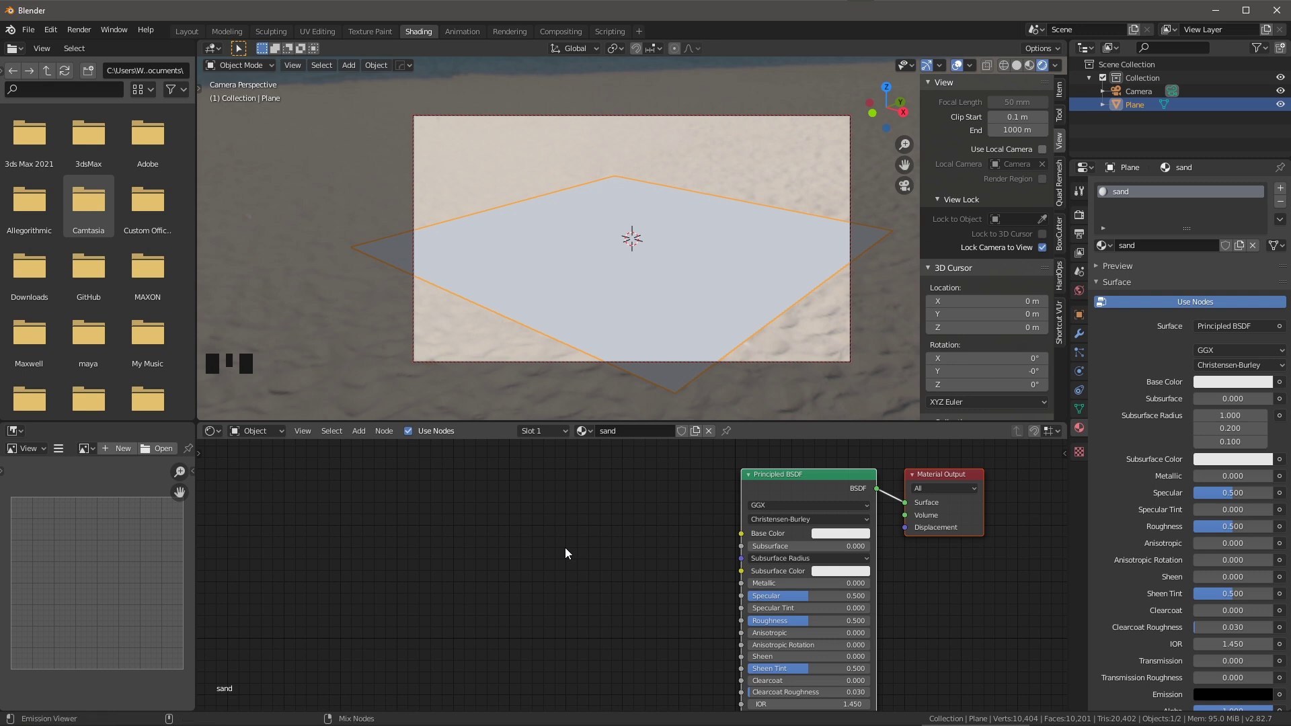
pyautogui.press('ctrl+shift+t')
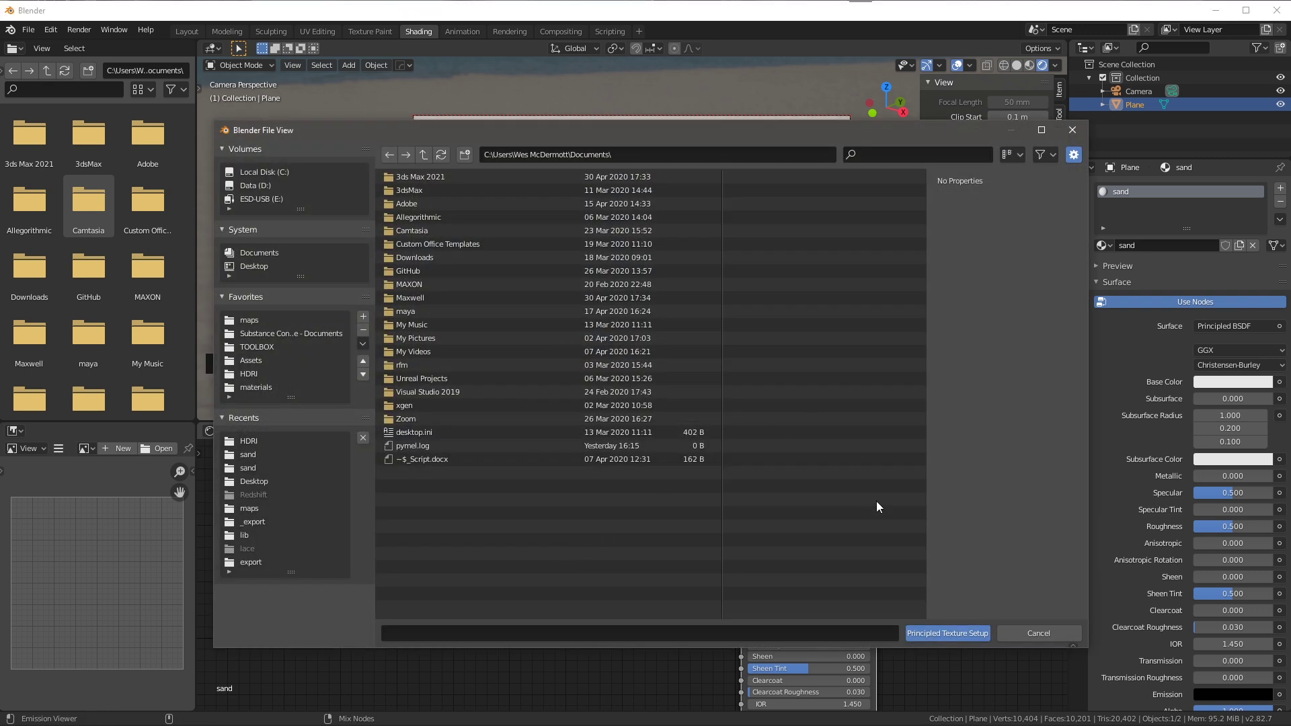
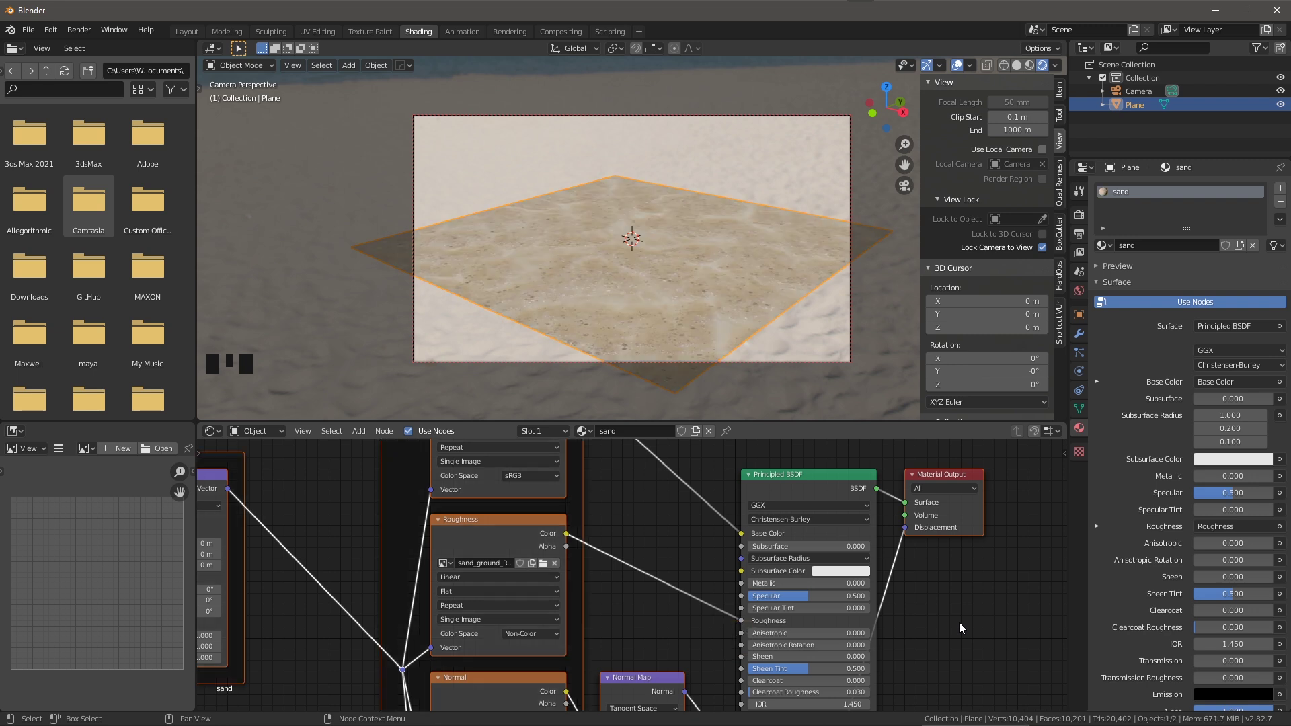
pyautogui.middleClick(595, 483)
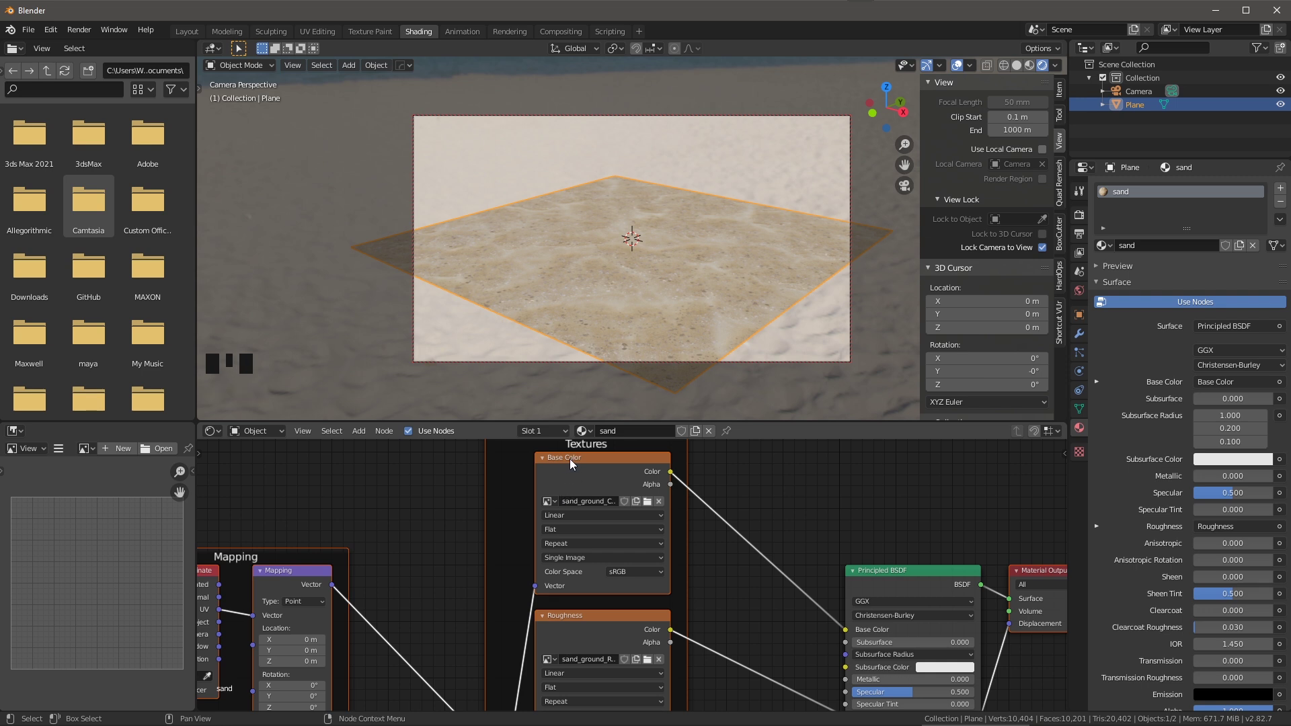
# Set the render engine to Cycles with the Experimental feature set.
pyautogui.moveTo(765, 646); pyautogui.dragTo(775, 602)
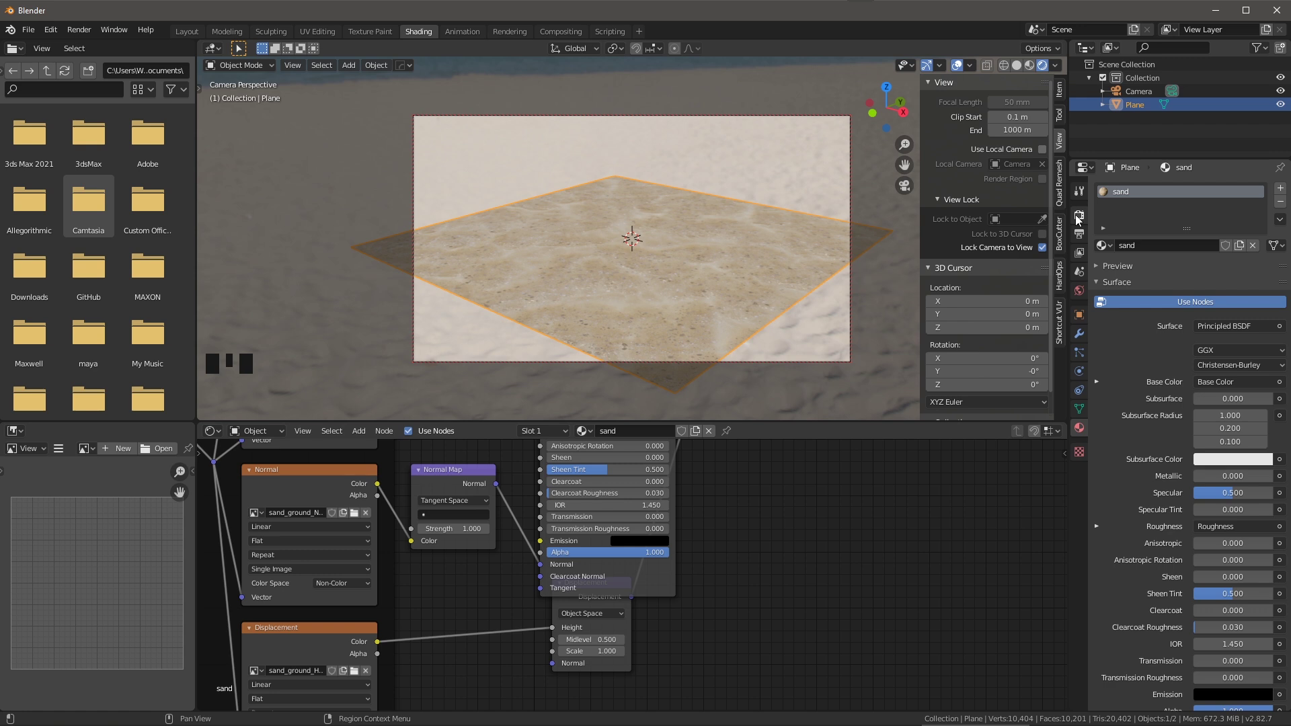
pyautogui.click(1079, 215)
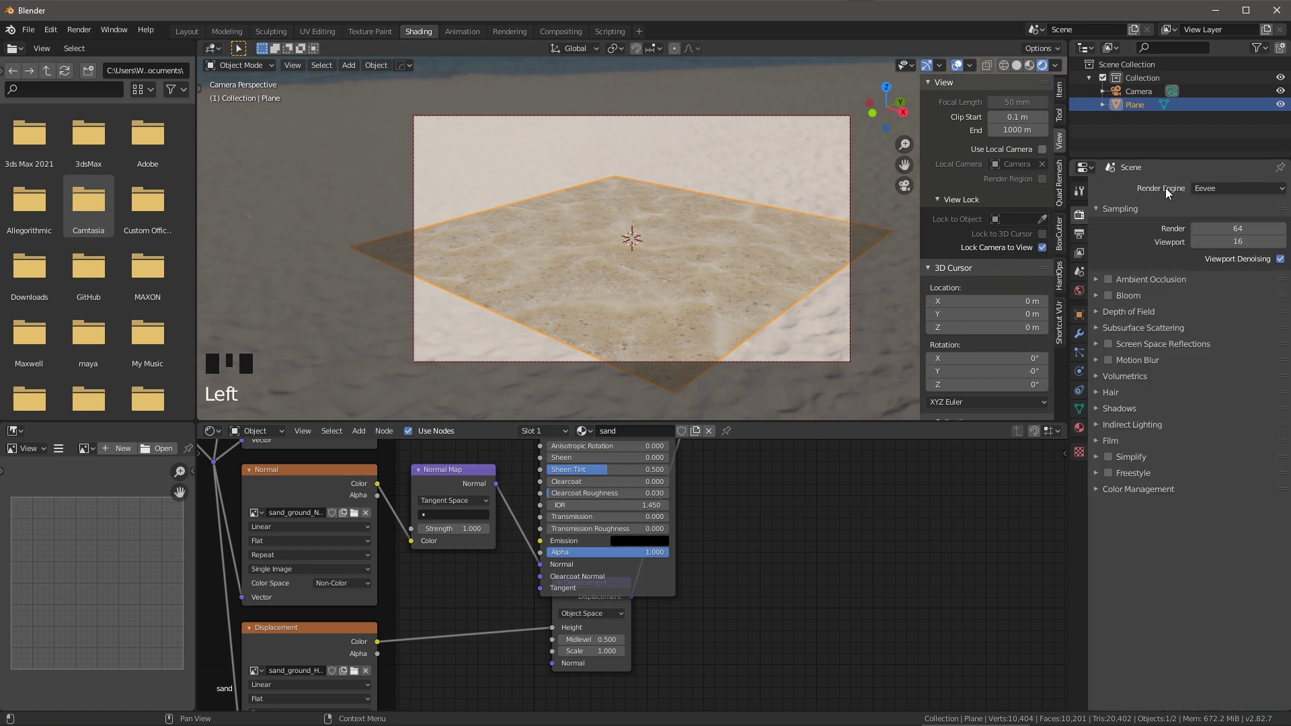
pyautogui.moveTo(1210, 189); pyautogui.dragTo(1178, 214)
pyautogui.moveTo(1226, 215); pyautogui.dragTo(1133, 212)
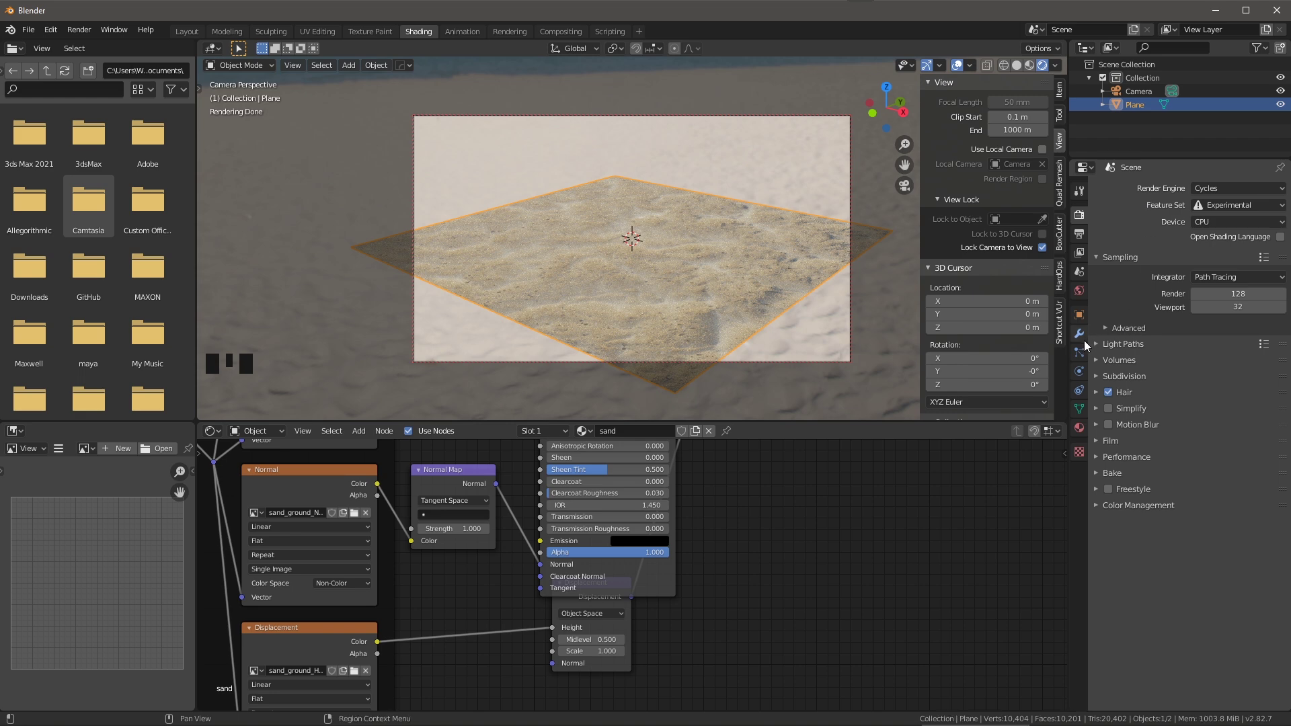
# Add a Subdivision Surface modifier to the plane with Adaptive subdivision enabled.
pyautogui.click(1088, 340)
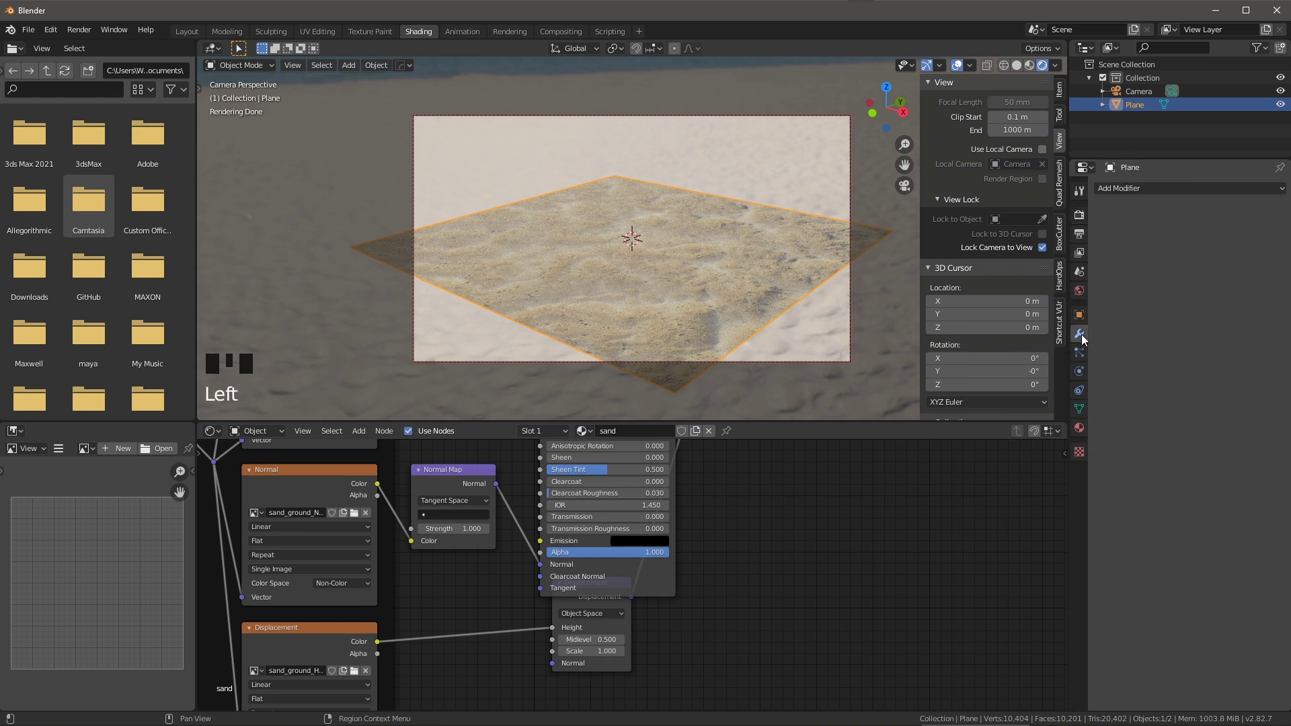
pyautogui.moveTo(1136, 197); pyautogui.dragTo(722, 233)
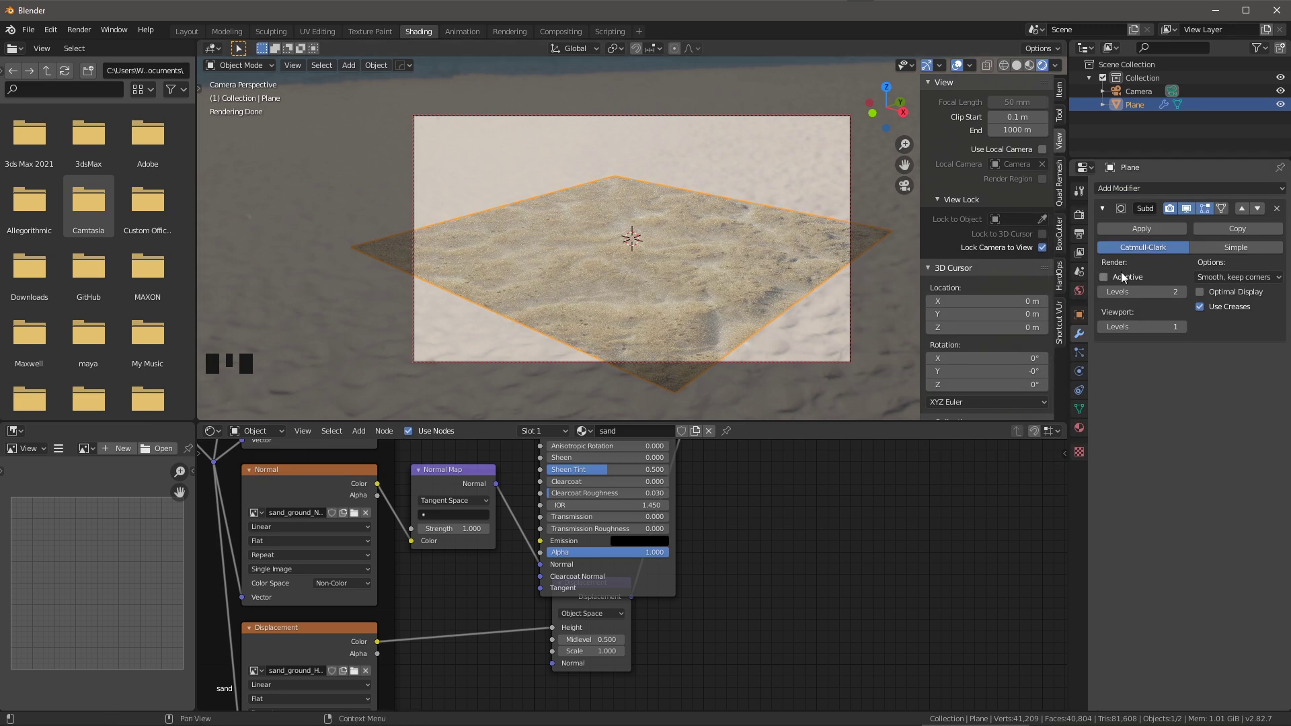
pyautogui.click(1131, 327)
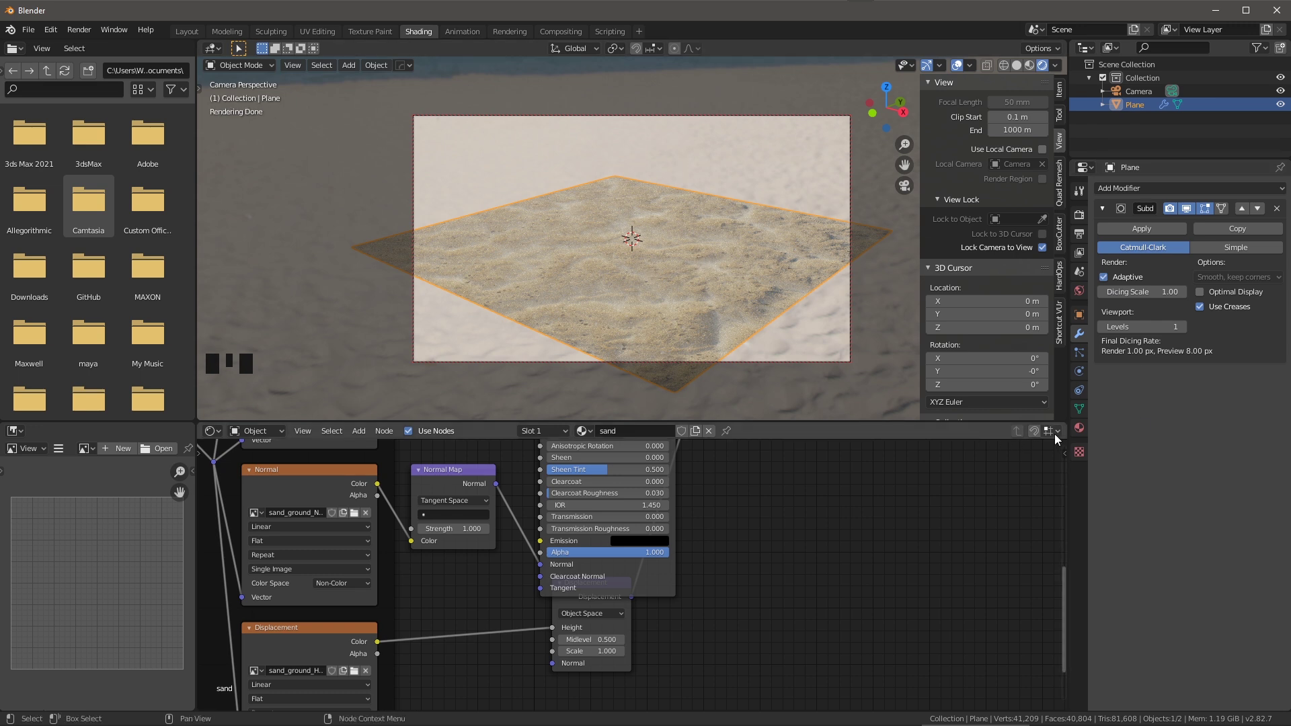
# Set the sand material's Surface Displacement to Displacement and Bump.
pyautogui.click(1084, 431)
pyautogui.scroll(-3)
pyautogui.scroll(-3)
pyautogui.click(1105, 695)
pyautogui.scroll(-3)
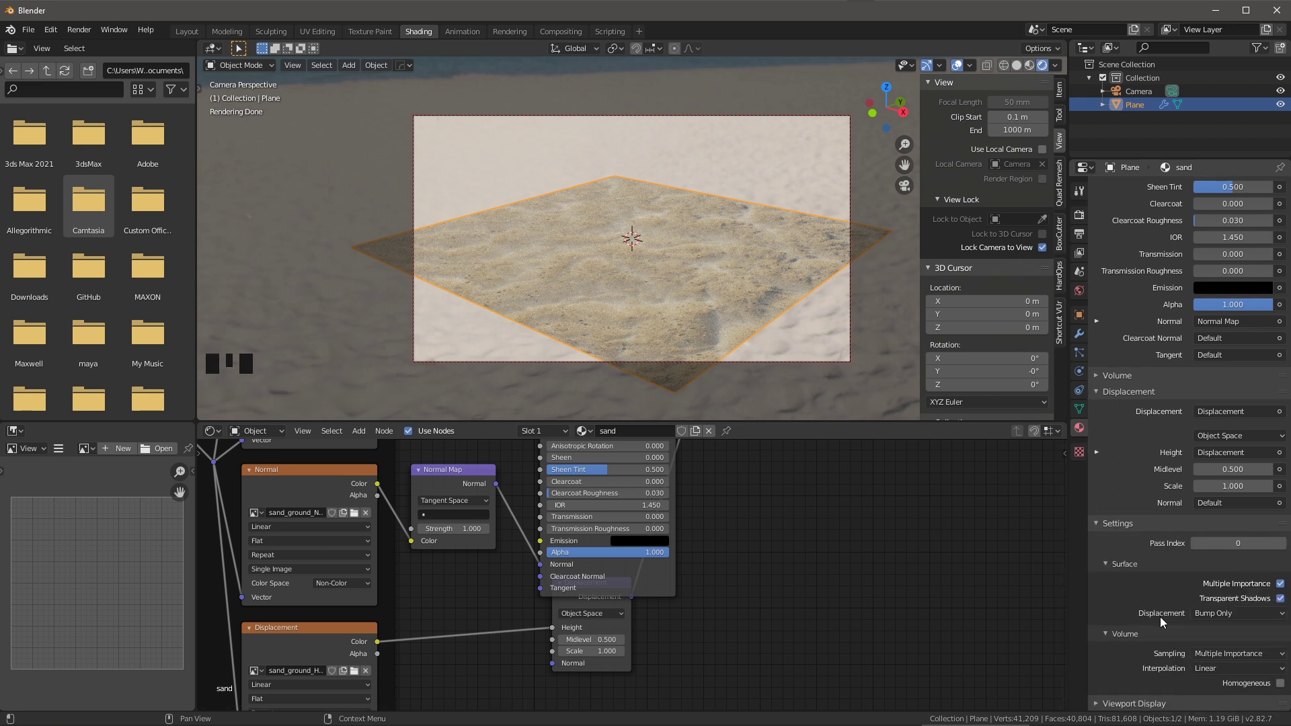
pyautogui.moveTo(1207, 620); pyautogui.dragTo(1193, 667)
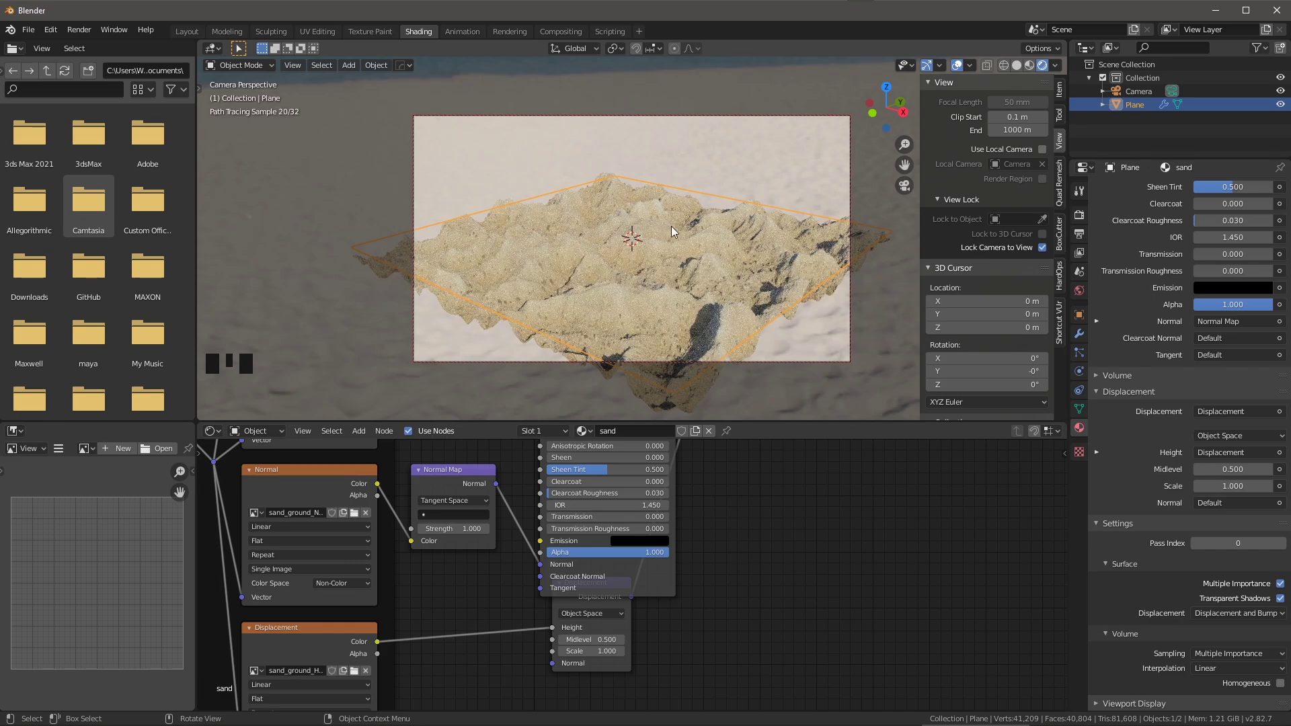
# Inspect the displaced dunes up close and bring the Displacement node into view for editing.
pyautogui.moveTo(688, 276); pyautogui.dragTo(784, 287)
pyautogui.moveTo(713, 283); pyautogui.dragTo(772, 632)
pyautogui.click(772, 632)
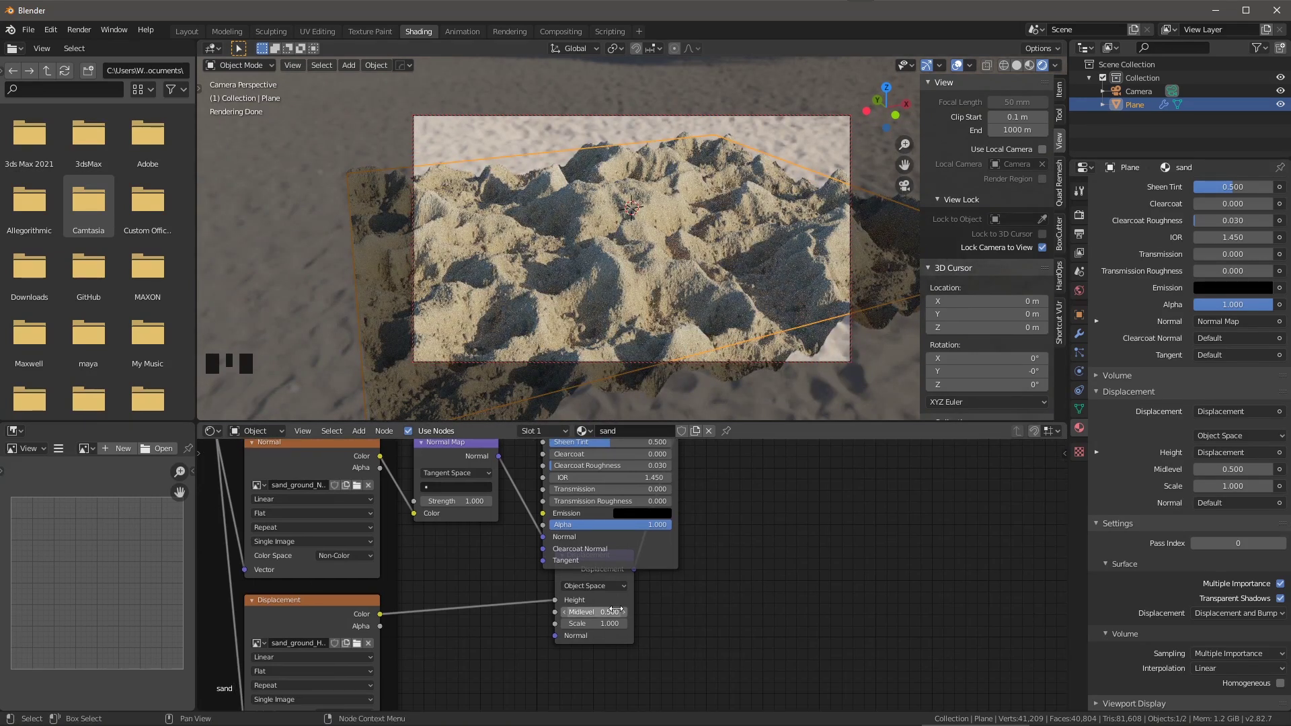
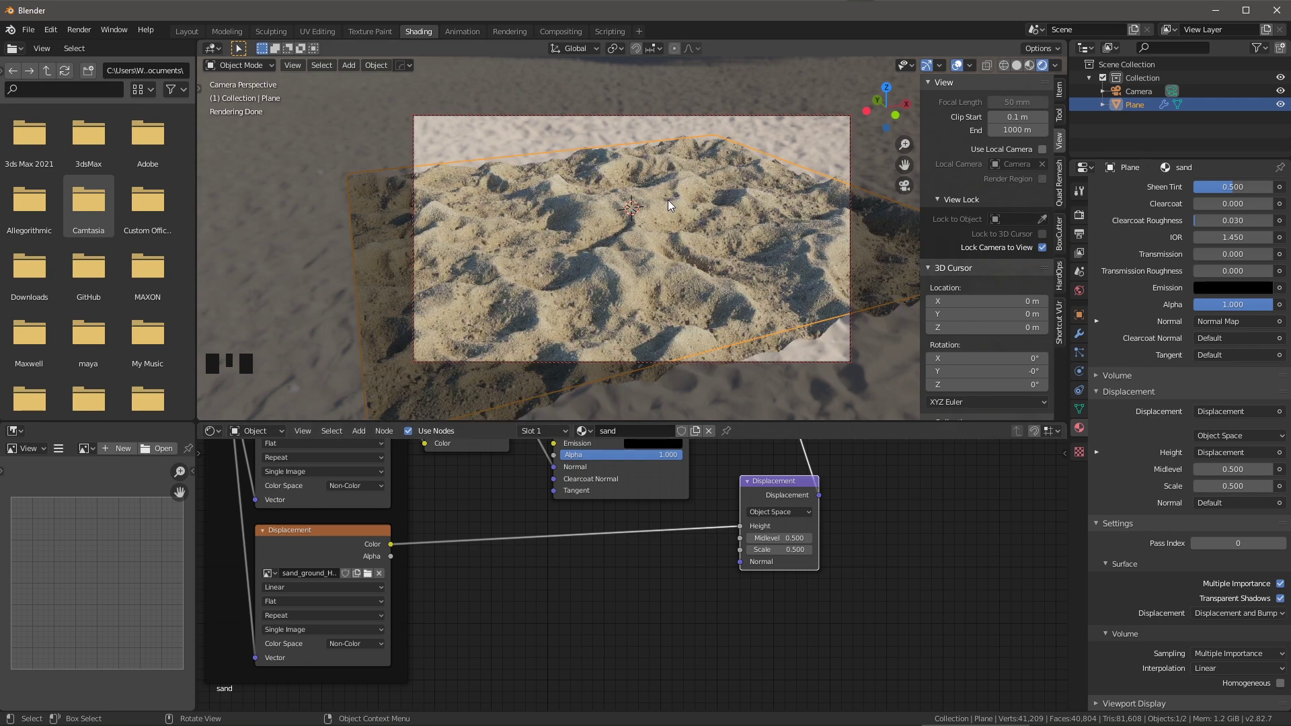
# Scale the texture mapping to 4 on X and Y and view the finer tiled dunes in the rendered viewport.
pyautogui.moveTo(702, 218); pyautogui.dragTo(717, 223)
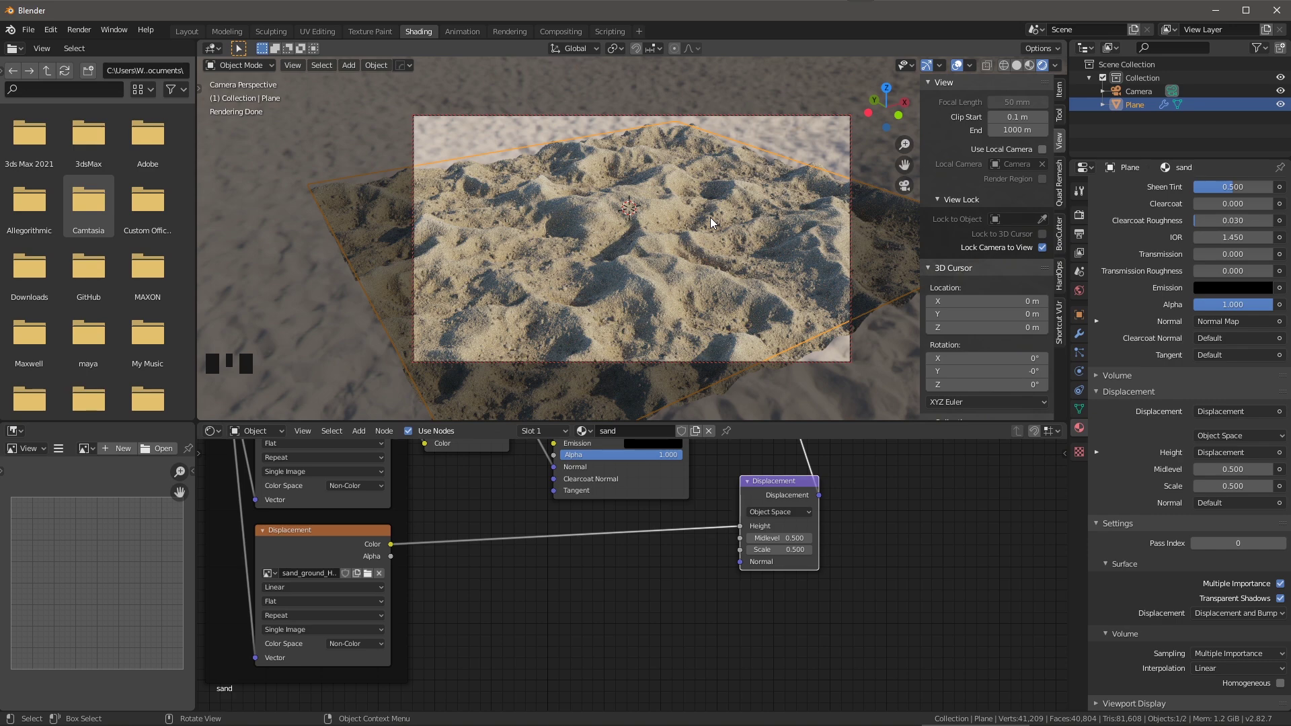
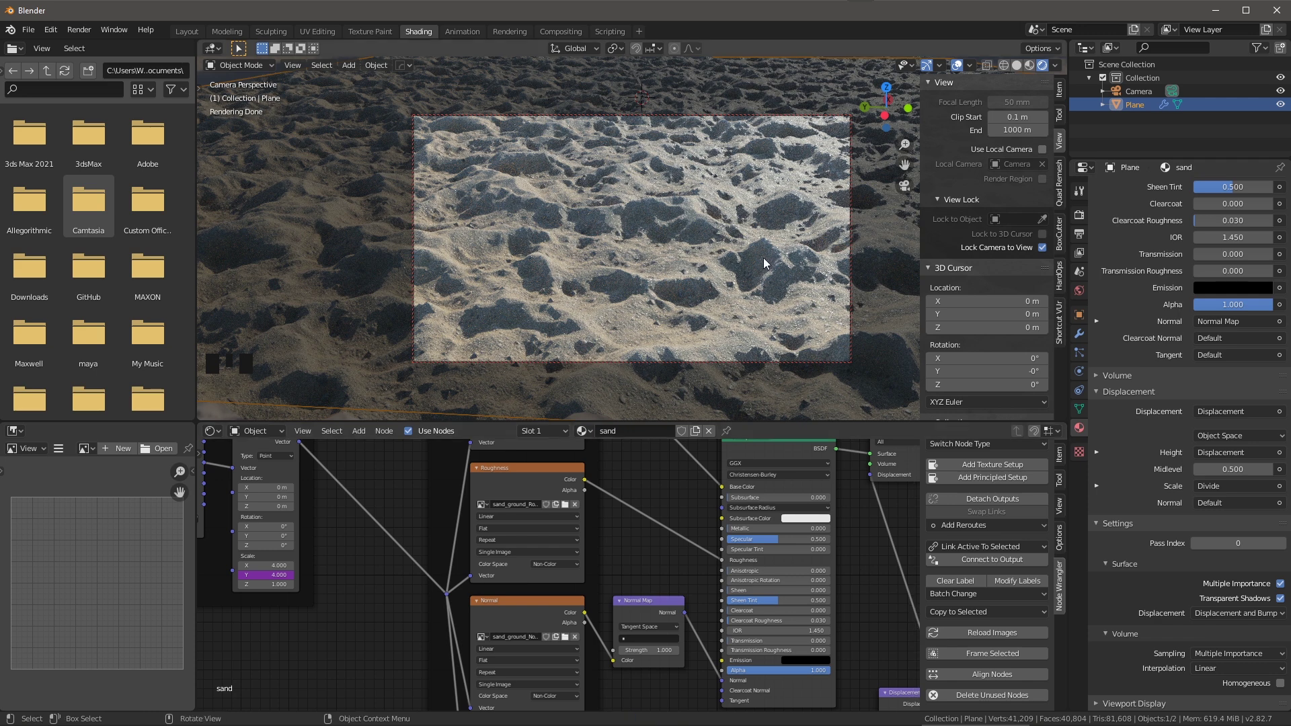
pyautogui.click(1006, 68)
pyautogui.click(1044, 67)
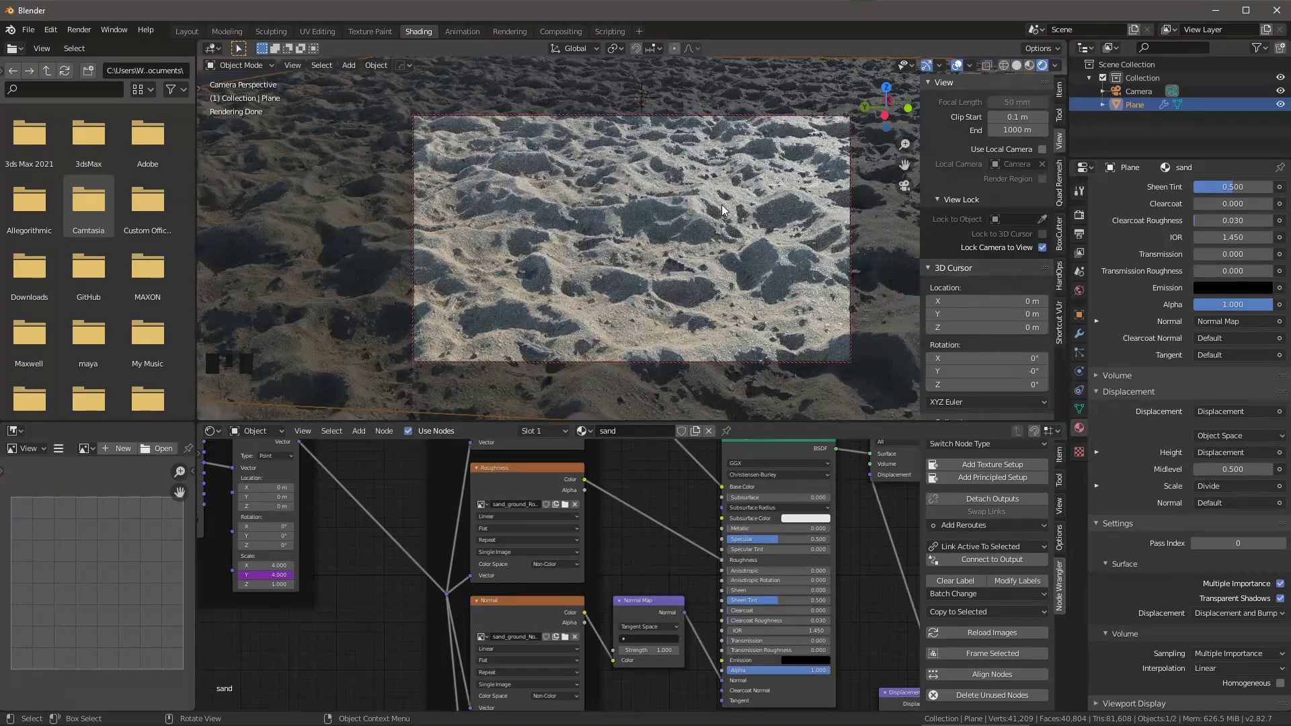
pyautogui.middleClick(706, 319)
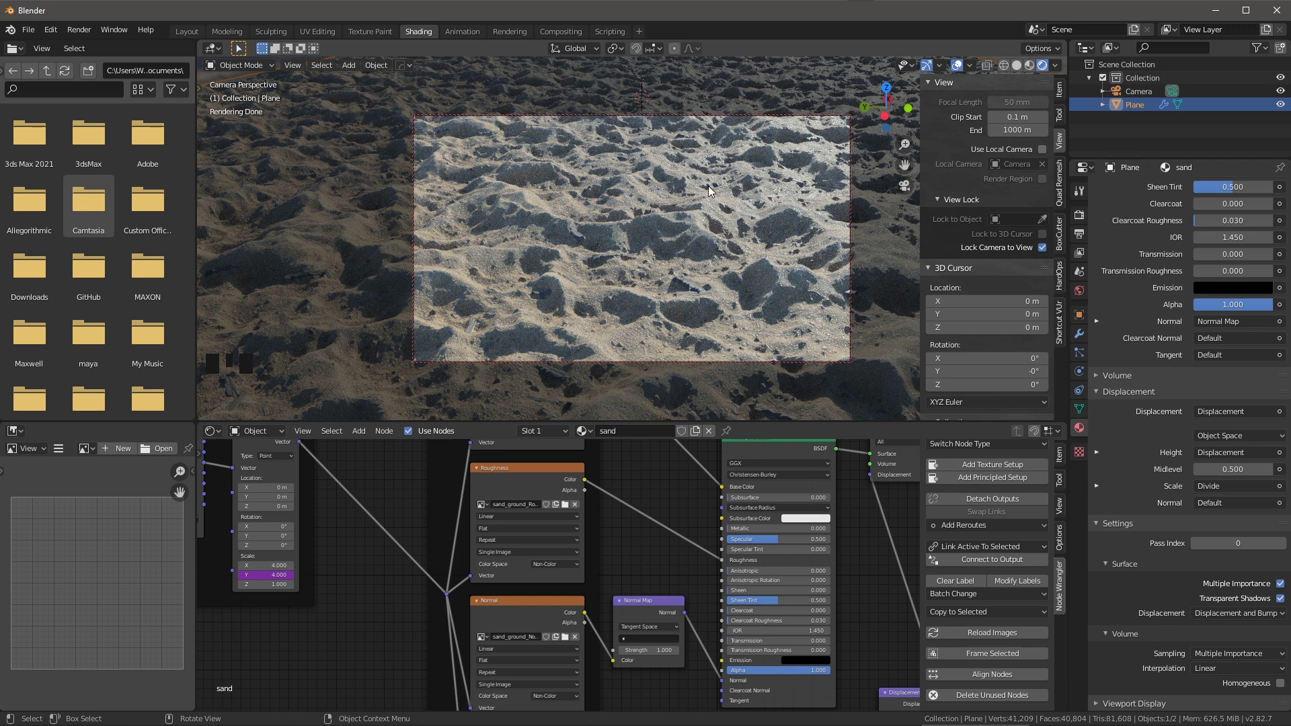
pyautogui.click(1083, 216)
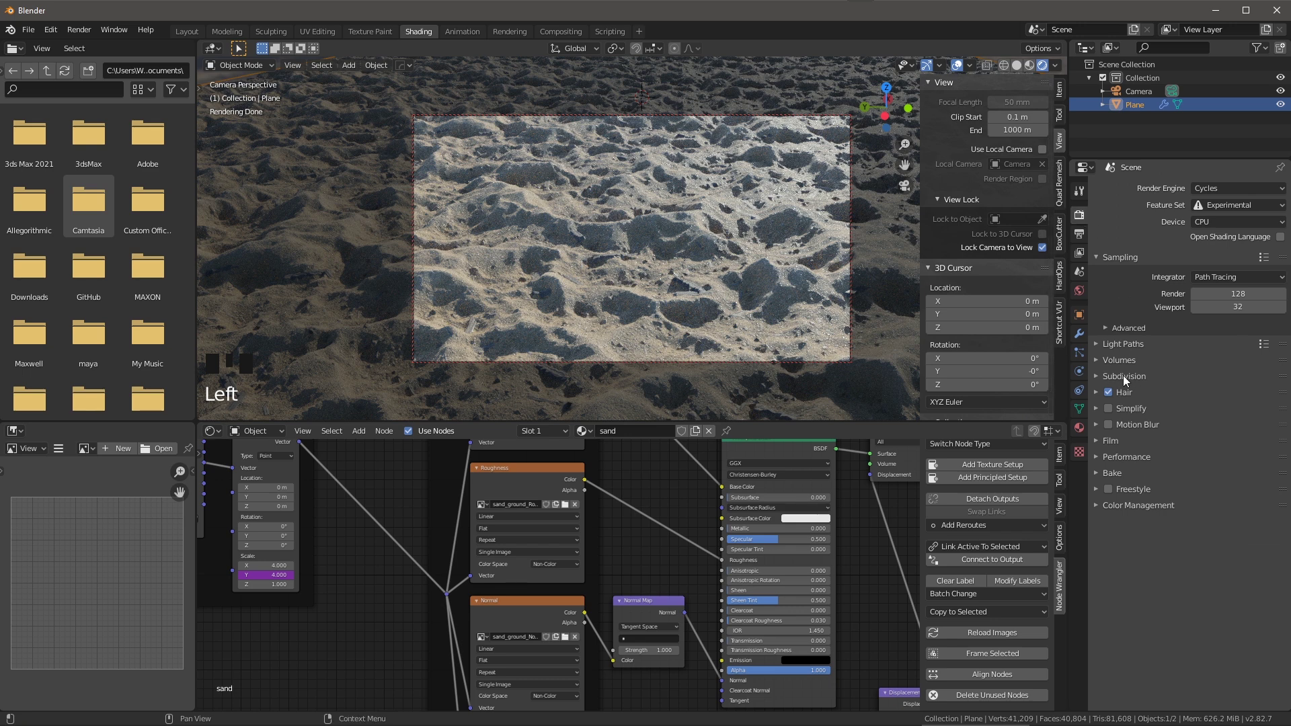
pyautogui.click(1097, 375)
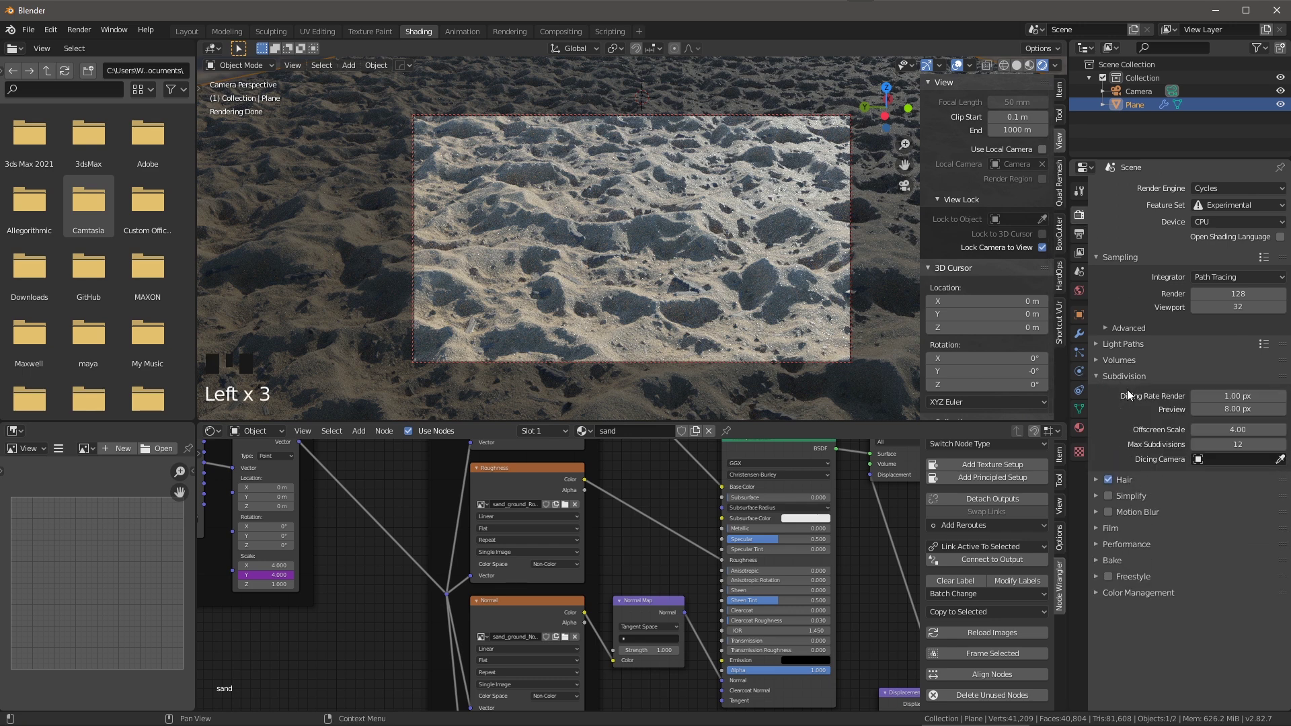
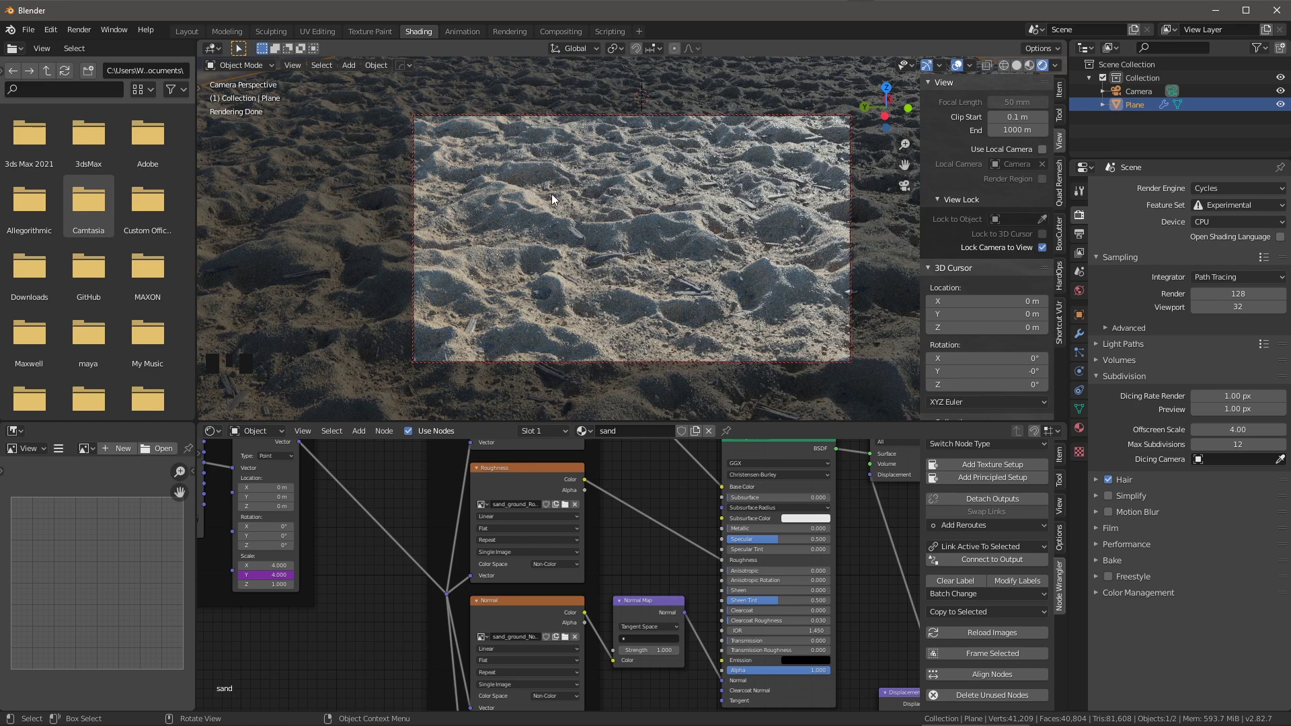
pyautogui.moveTo(714, 304); pyautogui.dragTo(597, 352)
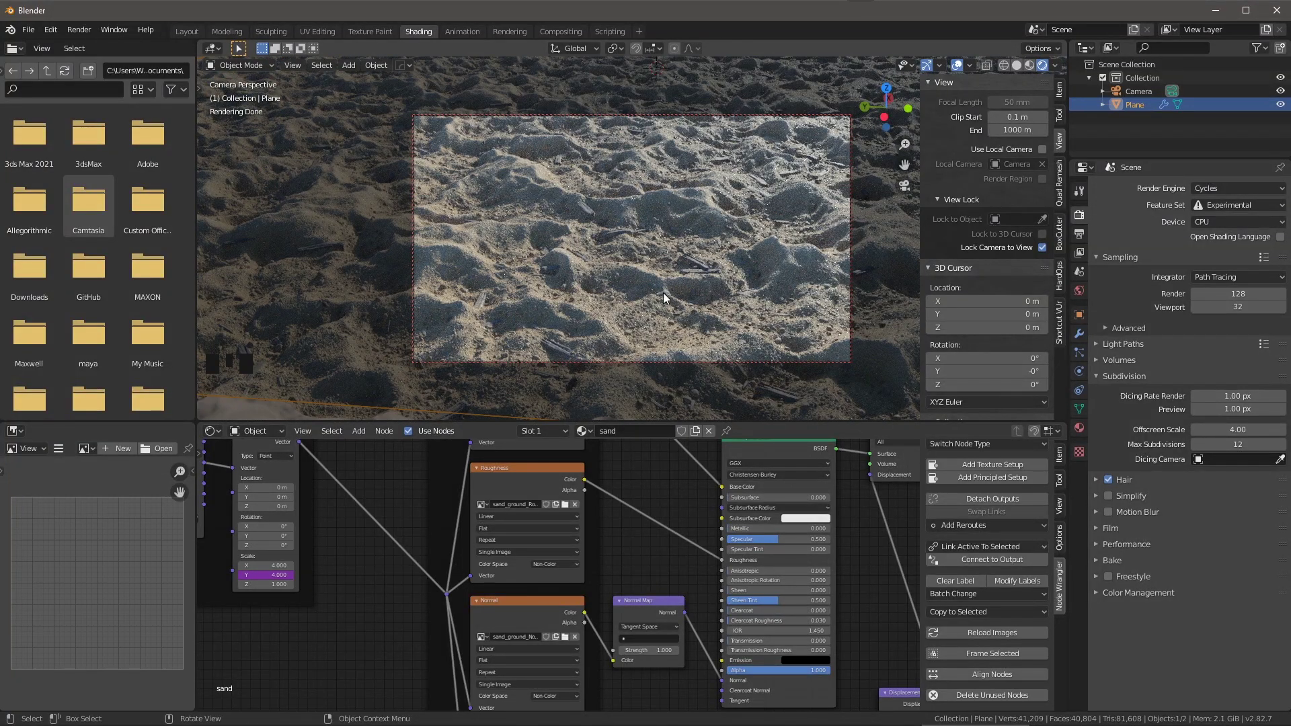
pyautogui.moveTo(632, 322); pyautogui.dragTo(906, 539)
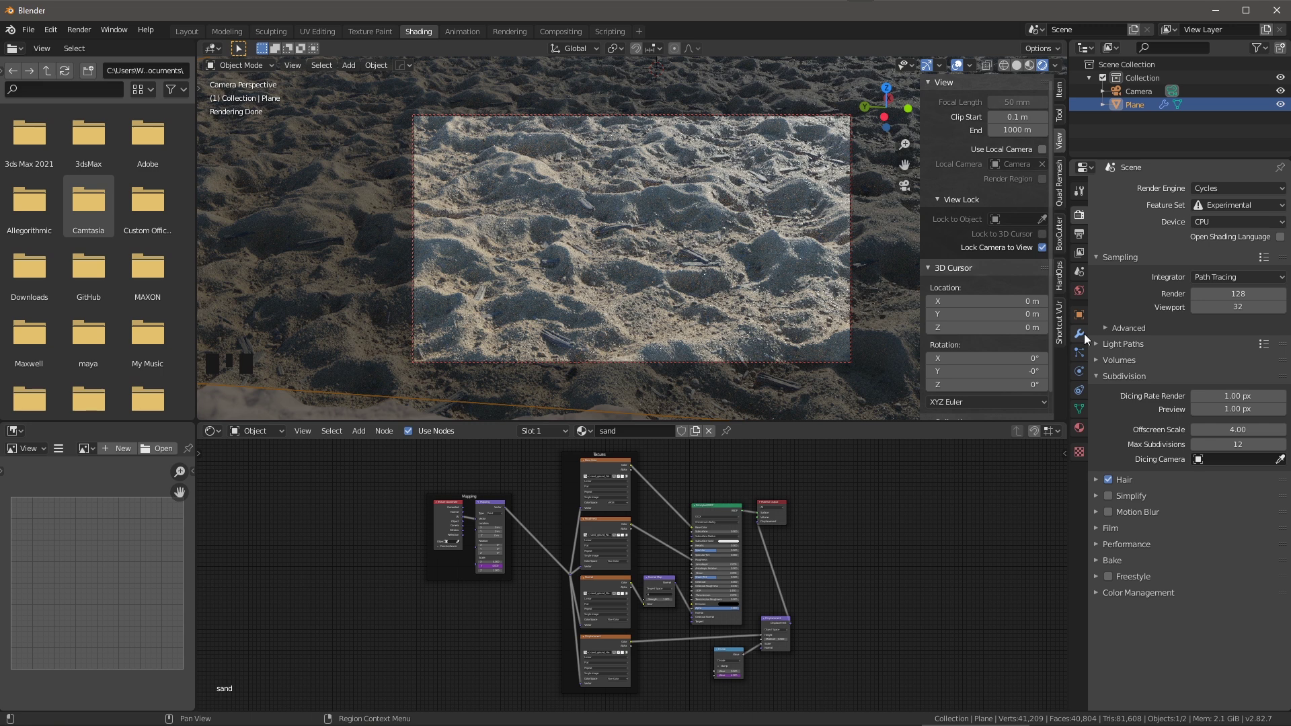
pyautogui.click(1088, 338)
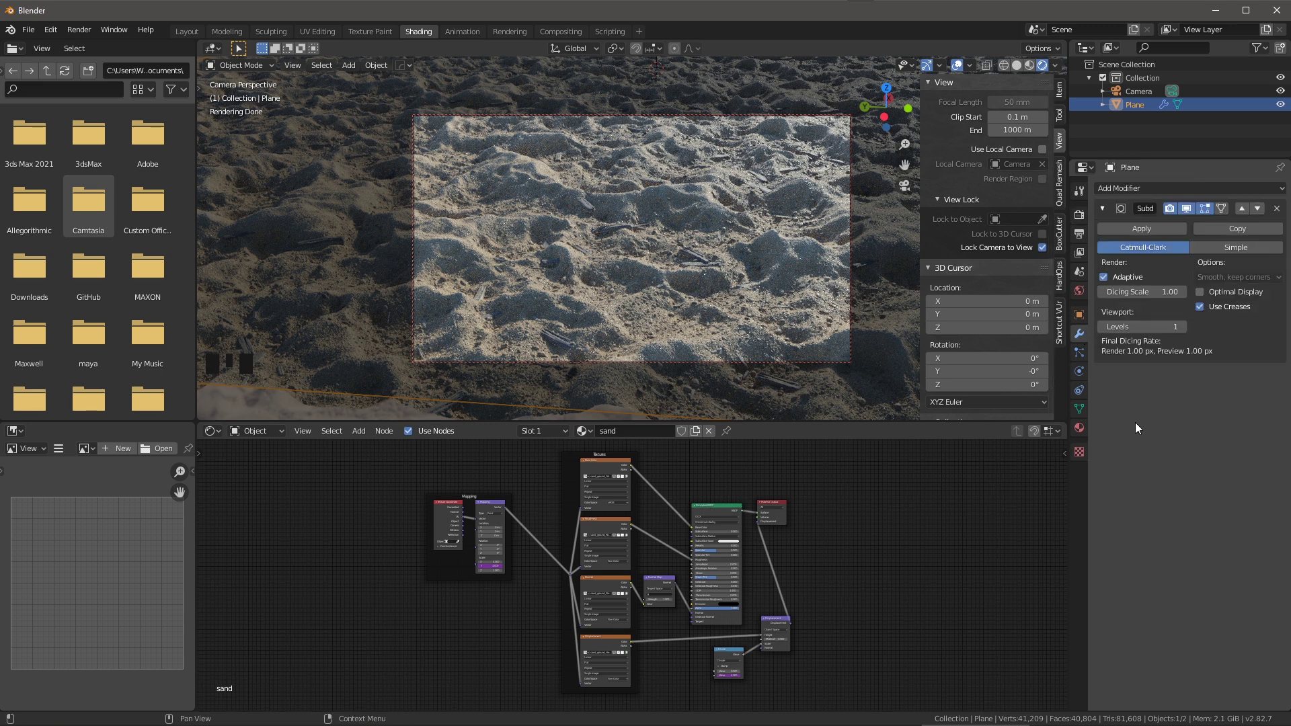
pyautogui.click(1083, 221)
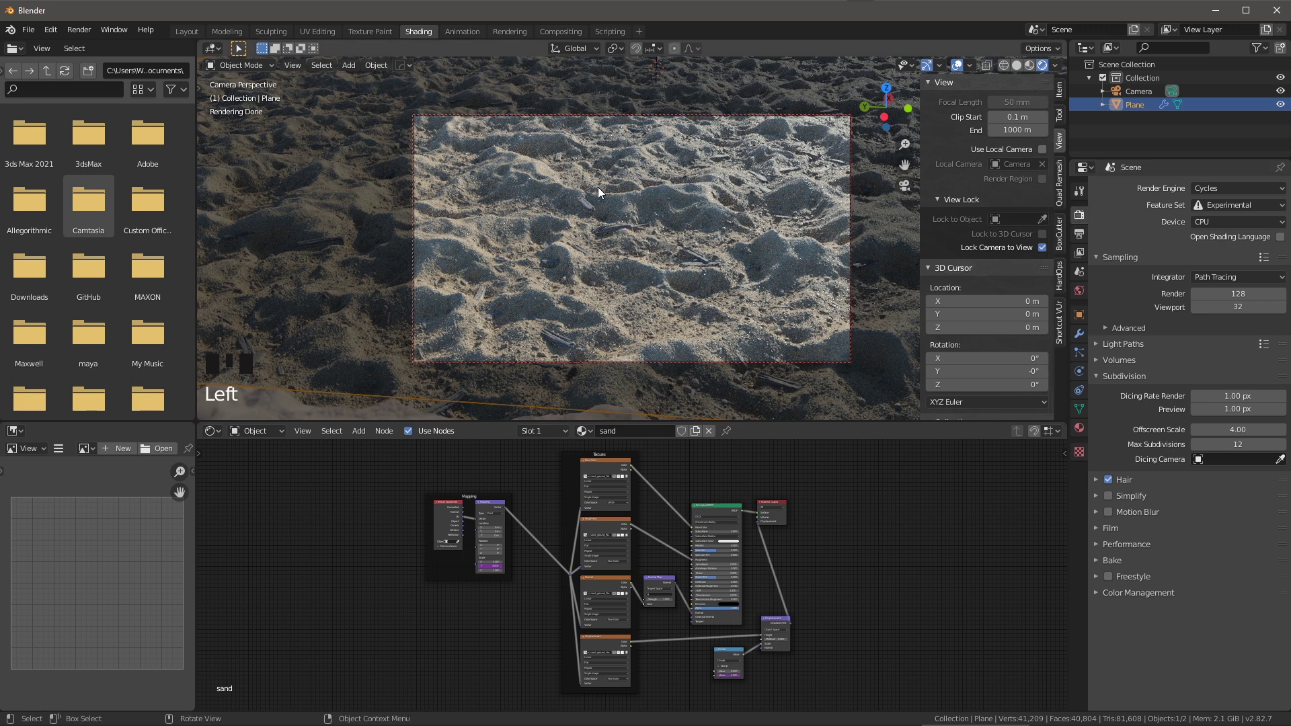